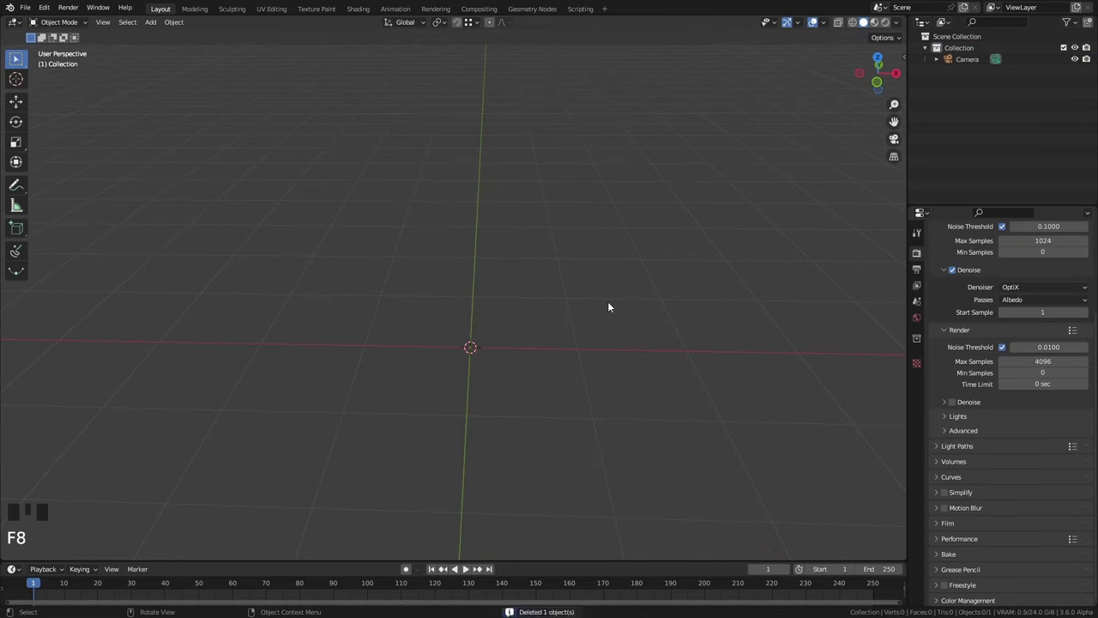
# Add a cylinder, remove its top cap and extrude the rim inward into a ring of faces.
pyautogui.press('shift+a')
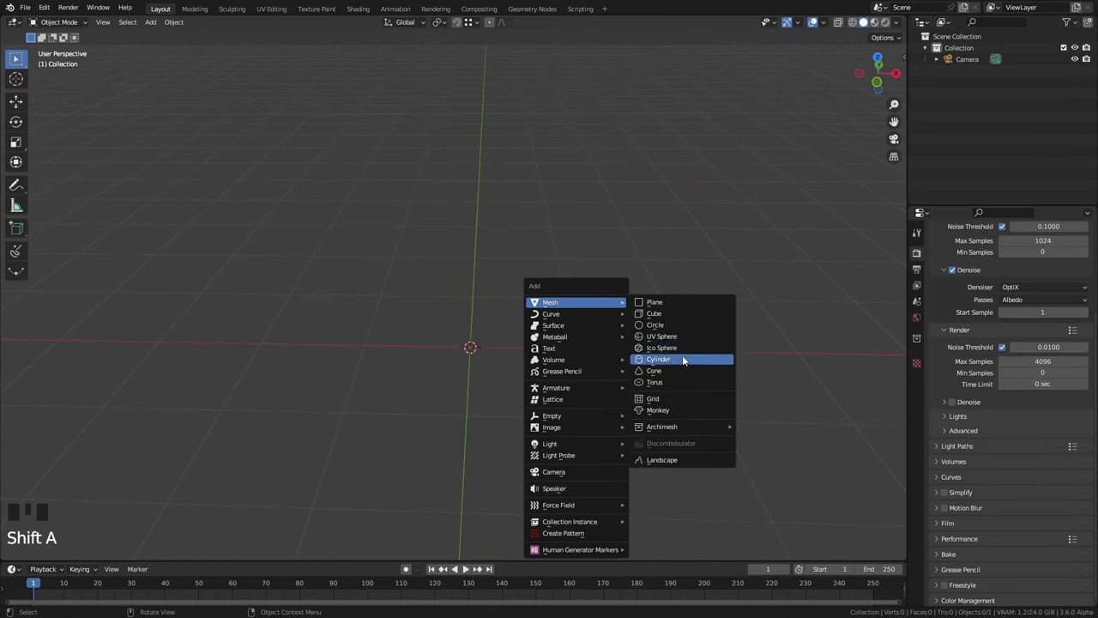
pyautogui.press('Tab')
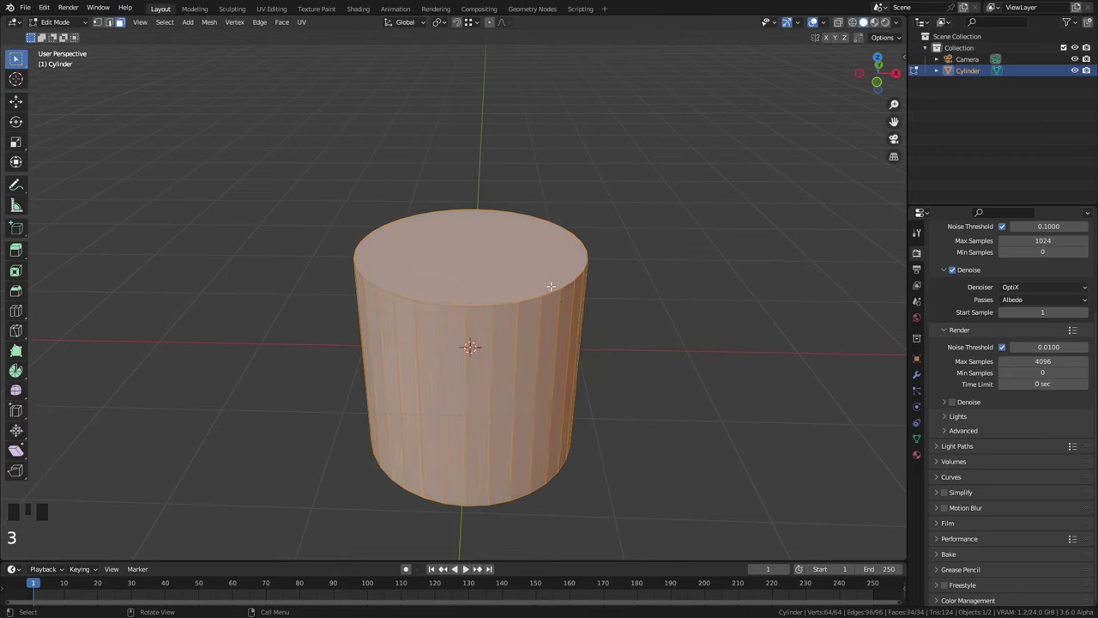
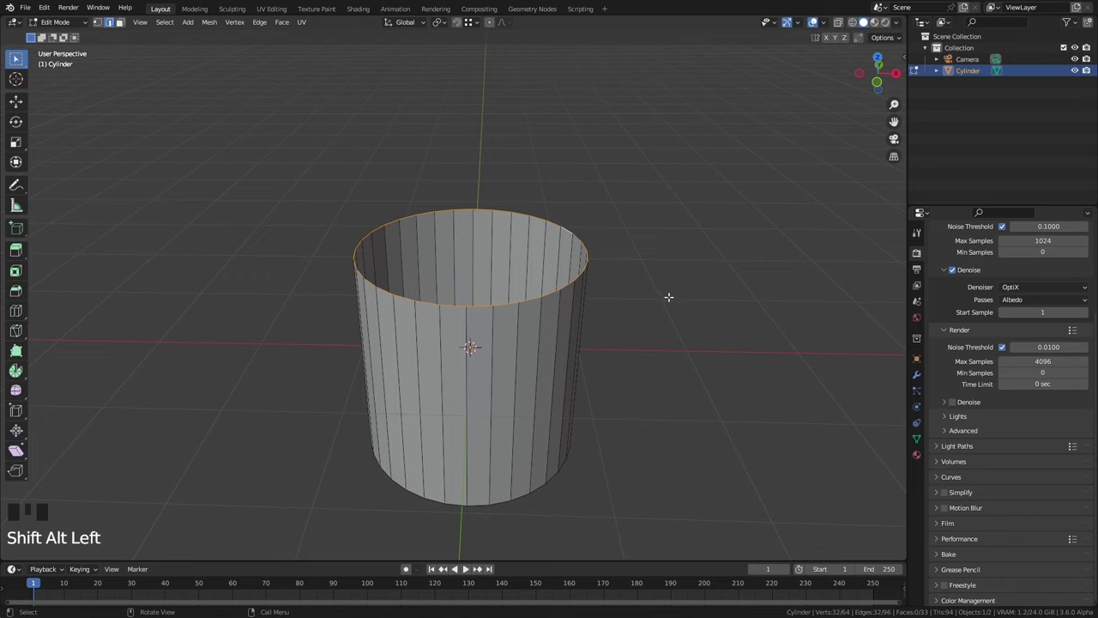
pyautogui.press('e')
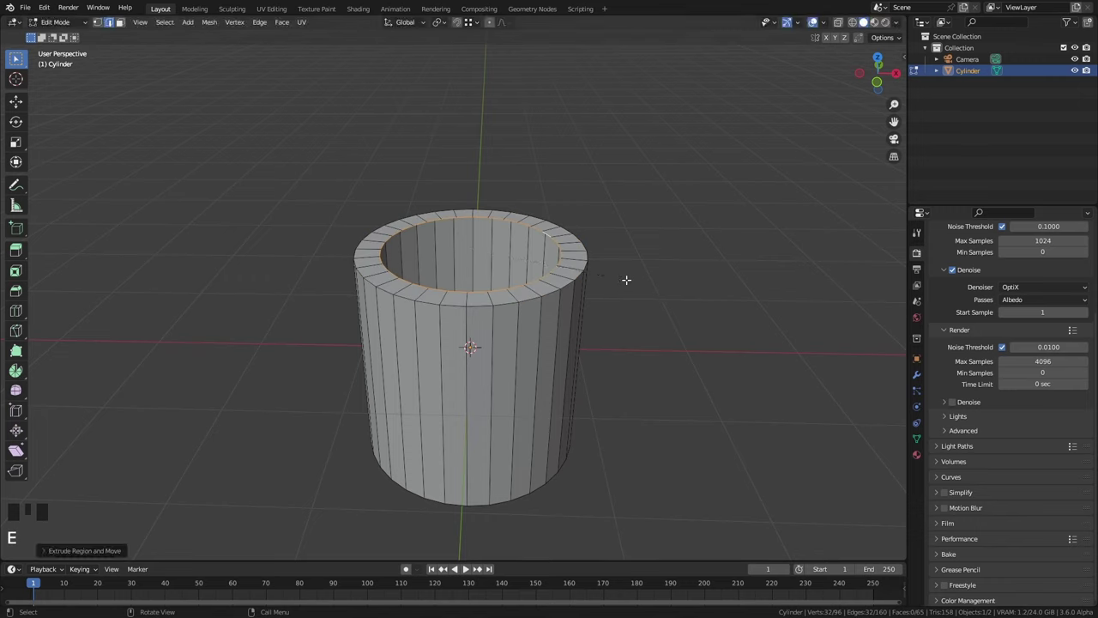
# Grid Fill the cylinder's open top with quads and inspect the cap from above.
pyautogui.press('ctrl+f')
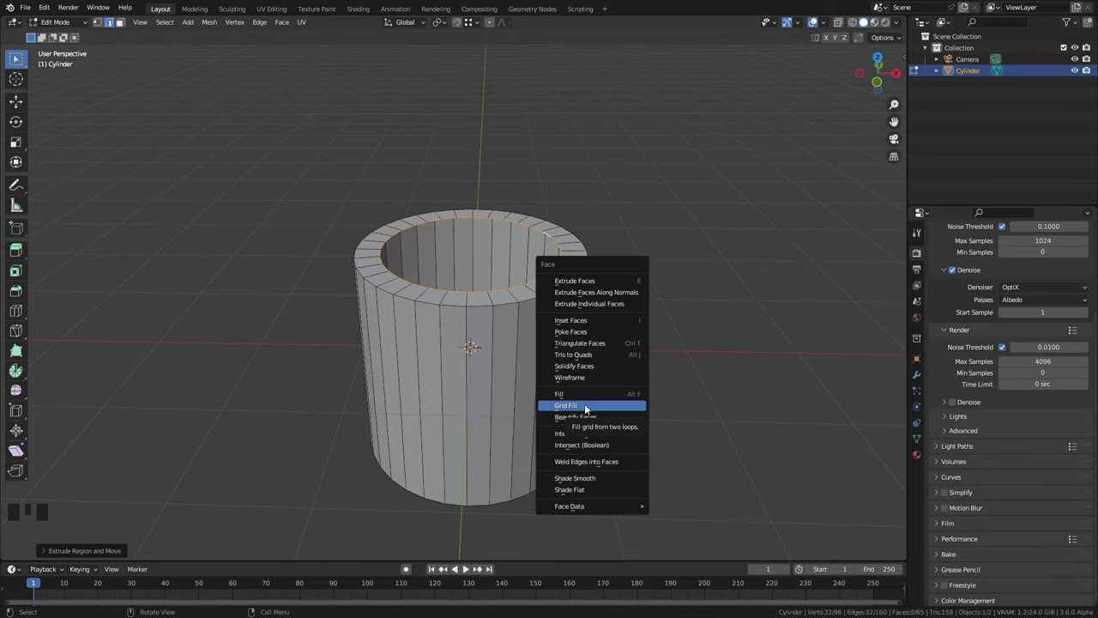
pyautogui.moveTo(101, 558); pyautogui.dragTo(359, 350)
pyautogui.moveTo(359, 350); pyautogui.dragTo(195, 541)
pyautogui.moveTo(195, 542); pyautogui.dragTo(109, 554)
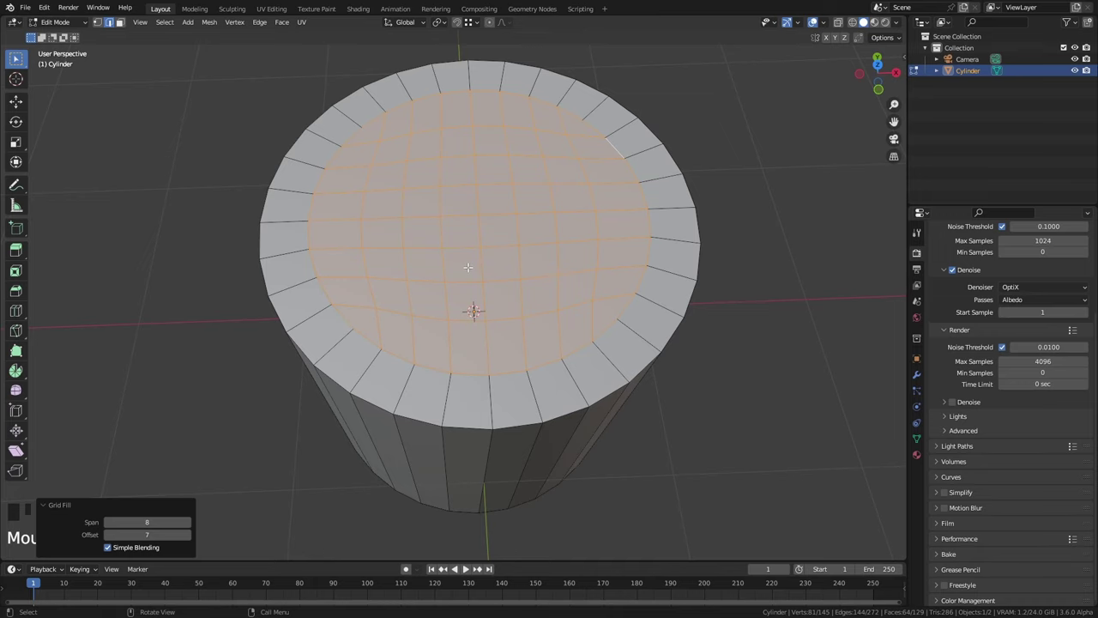
# Add a supporting edge loop just below the rim and view the smoothed cylinder in Object Mode.
pyautogui.moveTo(471, 281); pyautogui.dragTo(473, 240)
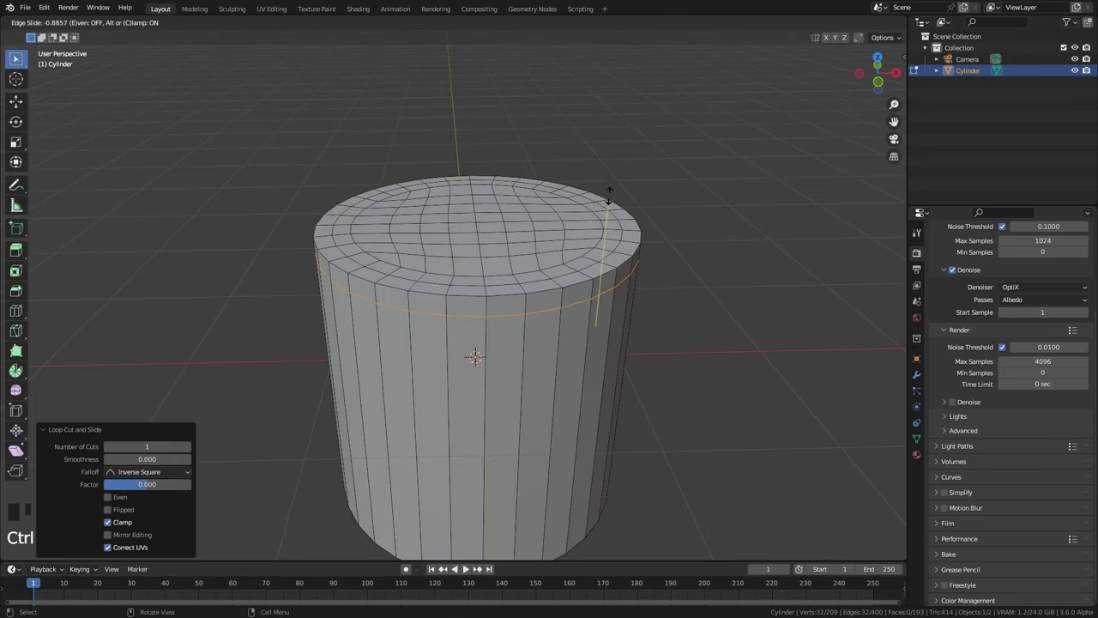
pyautogui.press('Tab')
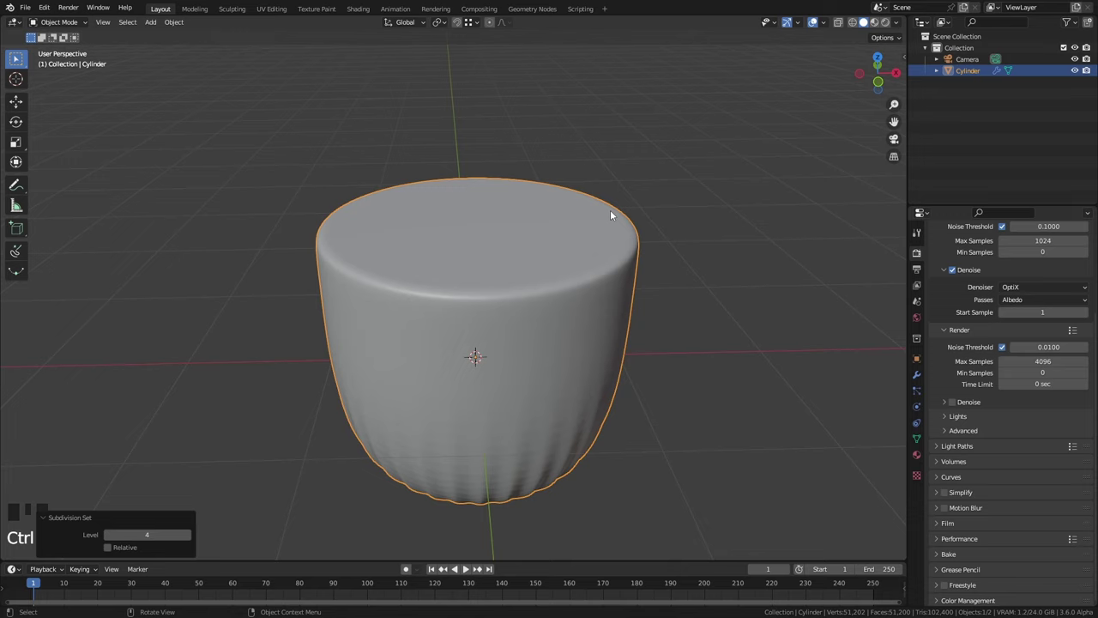
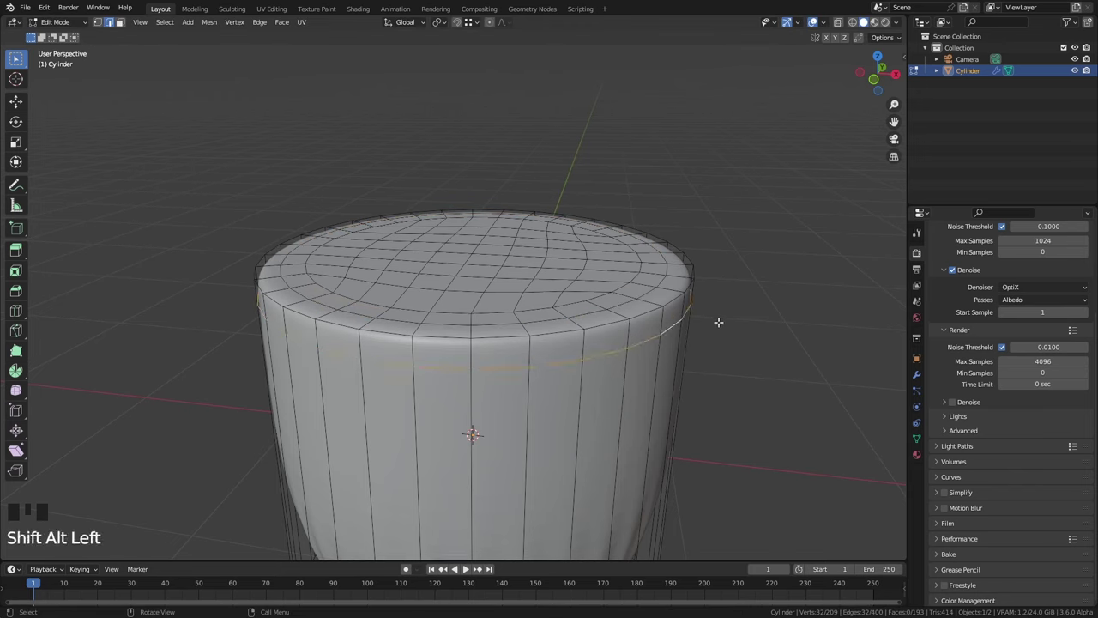
# Edge-slide the supporting loop up toward the rim and check the crisper smoothed edge.
pyautogui.press('g')
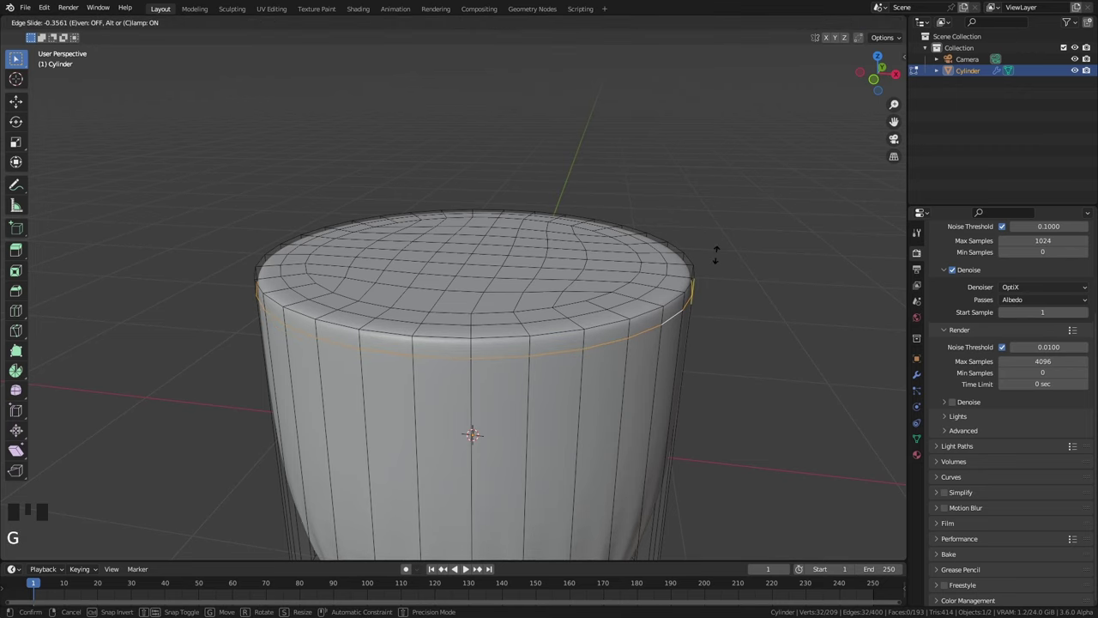
pyautogui.press('Tab')
pyautogui.scroll(-3)
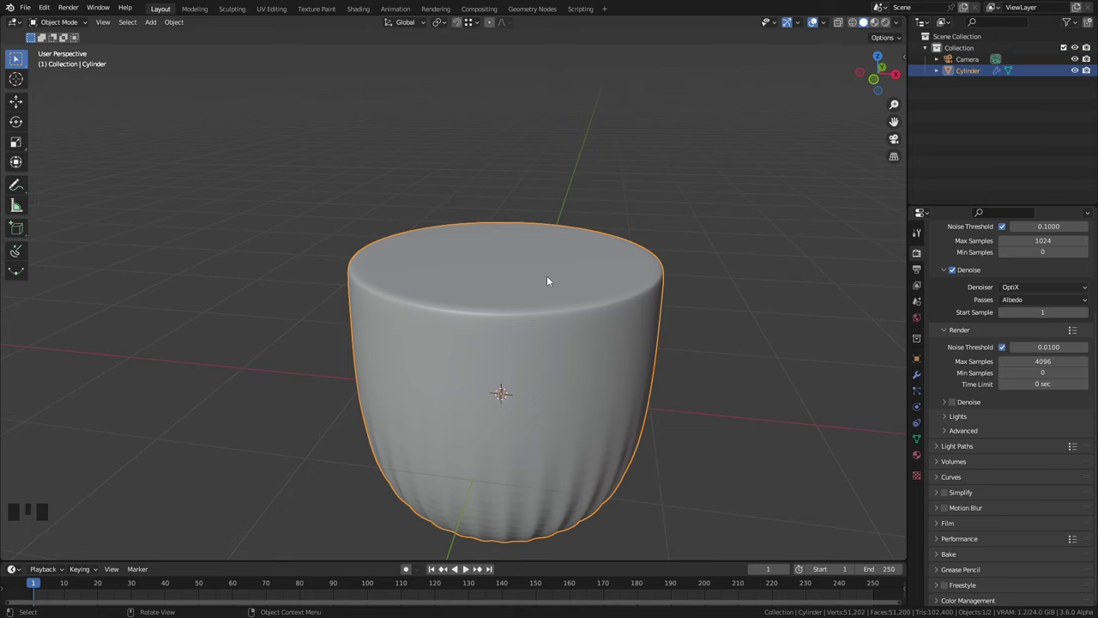
# Delete the cylinder, add a new one and poke its top cap into a triangle fan.
pyautogui.press('F8')
pyautogui.press('shift+a')
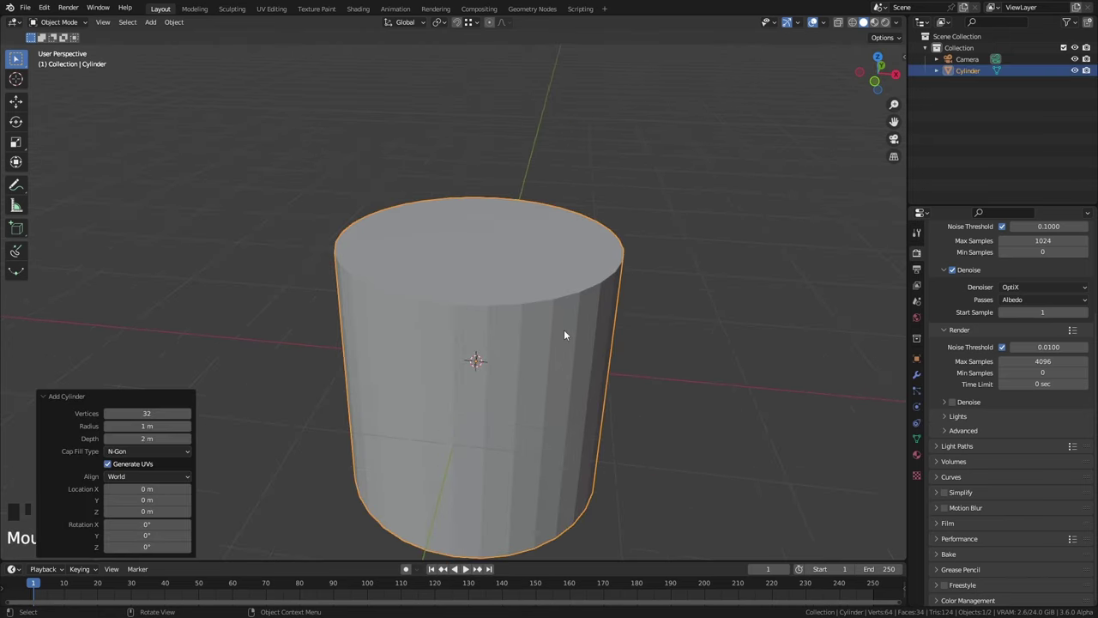
pyautogui.moveTo(178, 453); pyautogui.dragTo(603, 258)
pyautogui.press('Tab')
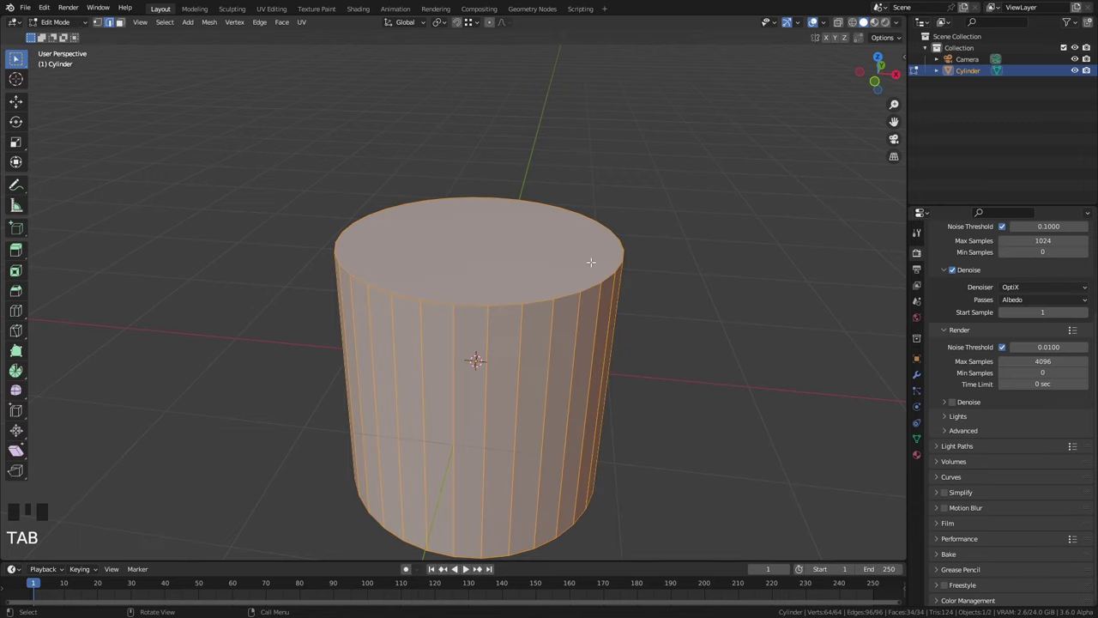
pyautogui.press('3')
pyautogui.click(578, 256)
pyautogui.press('i')
pyautogui.press('m')
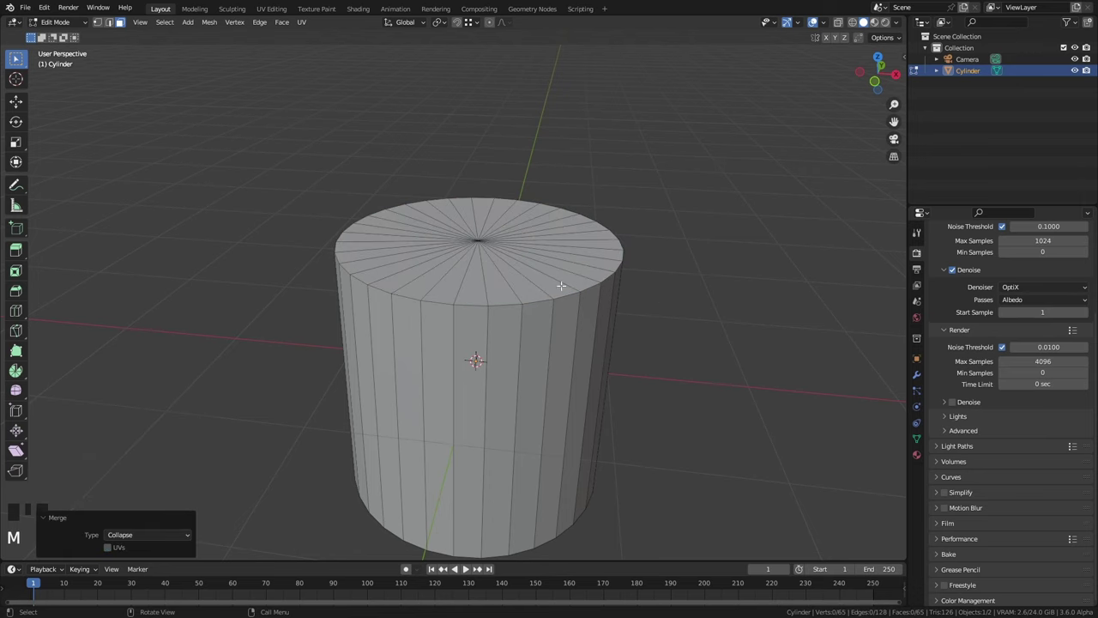
# Inset the fan cap from top view to create an outer rim ring.
pyautogui.press('3')
pyautogui.moveTo(517, 266); pyautogui.dragTo(530, 257)
pyautogui.click(530, 257)
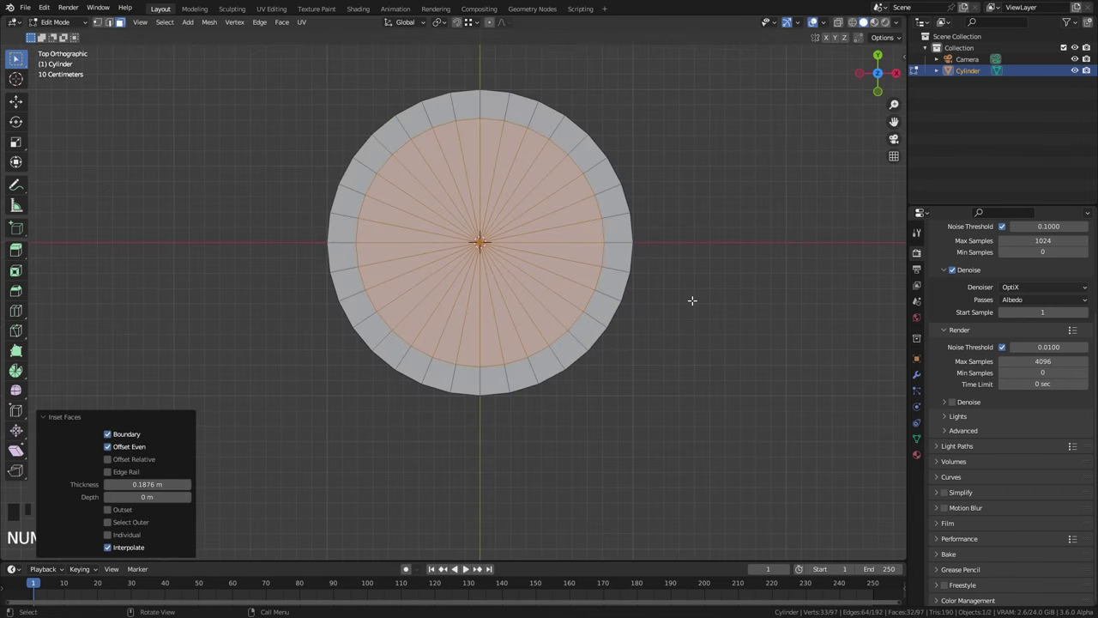
pyautogui.moveTo(528, 313); pyautogui.dragTo(529, 352)
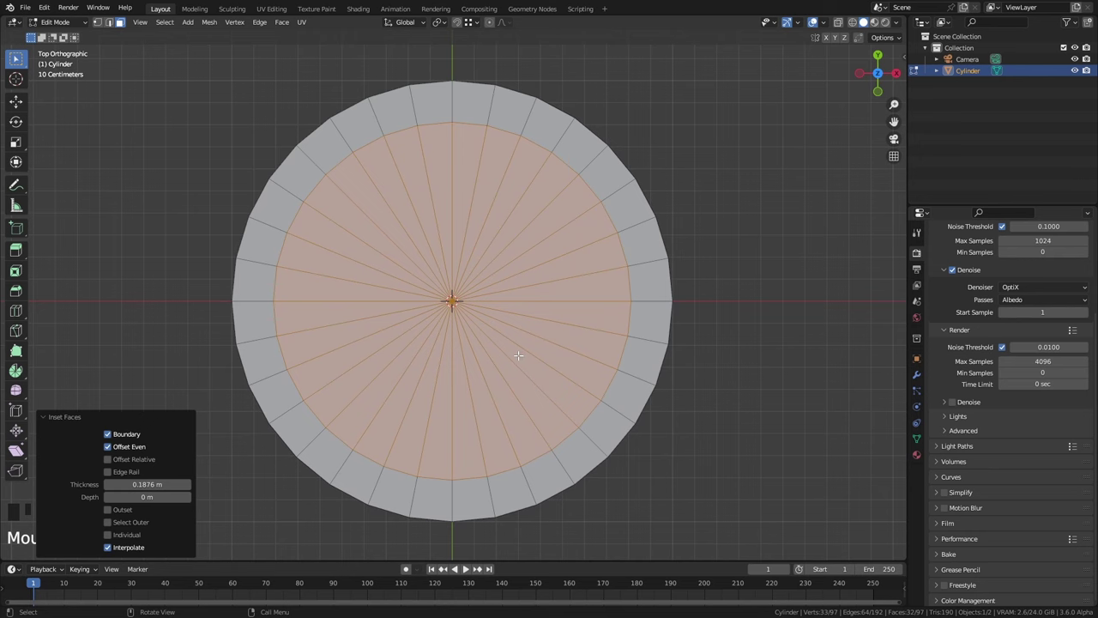
# Select every other spoke edge of the fan around the cap centre.
pyautogui.press('2')
pyautogui.click(459, 194)
pyautogui.click(493, 193)
pyautogui.click(538, 216)
pyautogui.click(576, 249)
pyautogui.click(583, 298)
pyautogui.click(577, 351)
pyautogui.click(545, 391)
pyautogui.click(504, 428)
pyautogui.click(453, 439)
pyautogui.click(406, 431)
pyautogui.click(352, 401)
pyautogui.click(334, 351)
pyautogui.click(318, 302)
pyautogui.click(342, 252)
pyautogui.click(370, 214)
pyautogui.moveTo(411, 196); pyautogui.dragTo(411, 197)
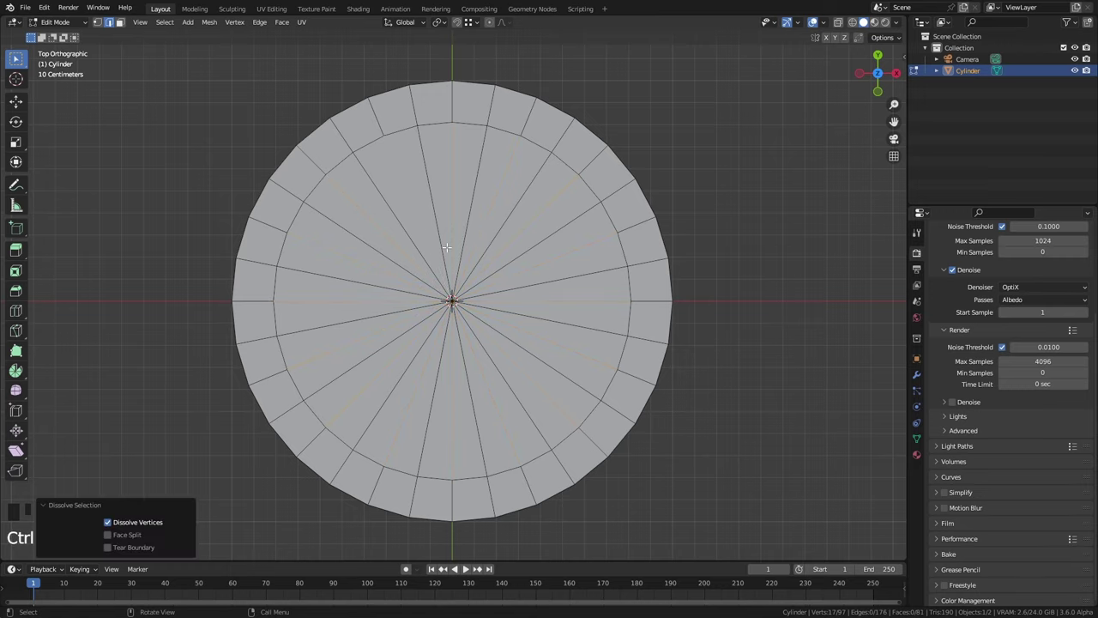
# Dissolve the alternate spokes and view the lumpy smoothed cylinder in Object Mode.
pyautogui.moveTo(476, 306); pyautogui.dragTo(521, 357)
pyautogui.click(521, 357)
pyautogui.click(546, 395)
pyautogui.click(514, 400)
pyautogui.click(484, 379)
pyautogui.scroll(-3)
pyautogui.moveTo(517, 336); pyautogui.dragTo(502, 300)
pyautogui.press('a')
pyautogui.scroll(3)
pyautogui.press('Tab')
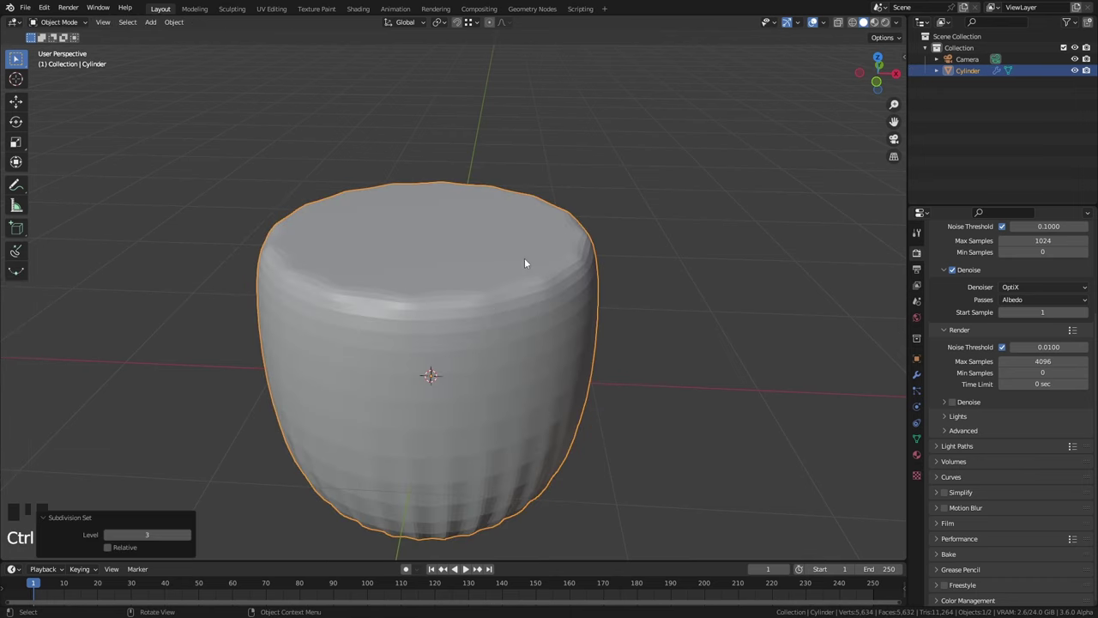
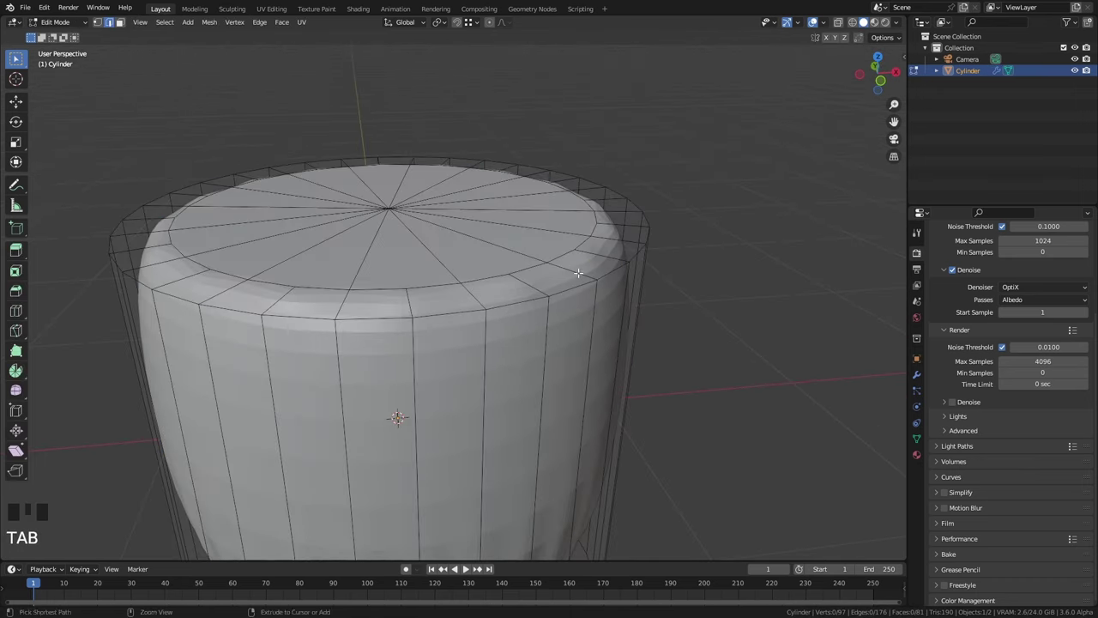
# Add a supporting edge loop below the fan cap's rim and view the rounded result.
pyautogui.press('ctrl+r')
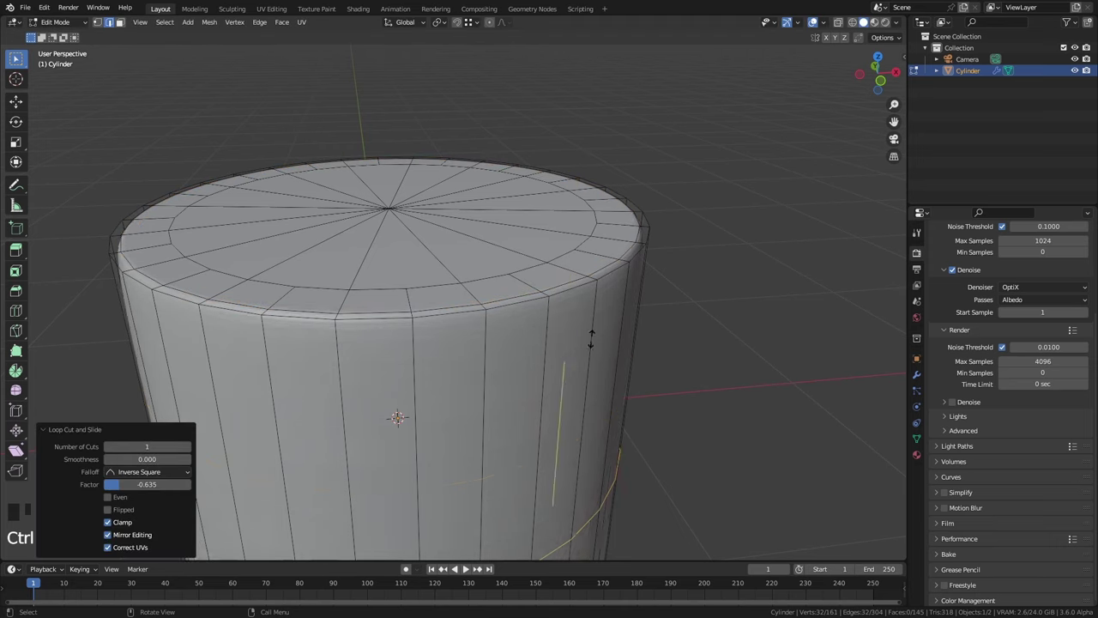
pyautogui.press('Tab')
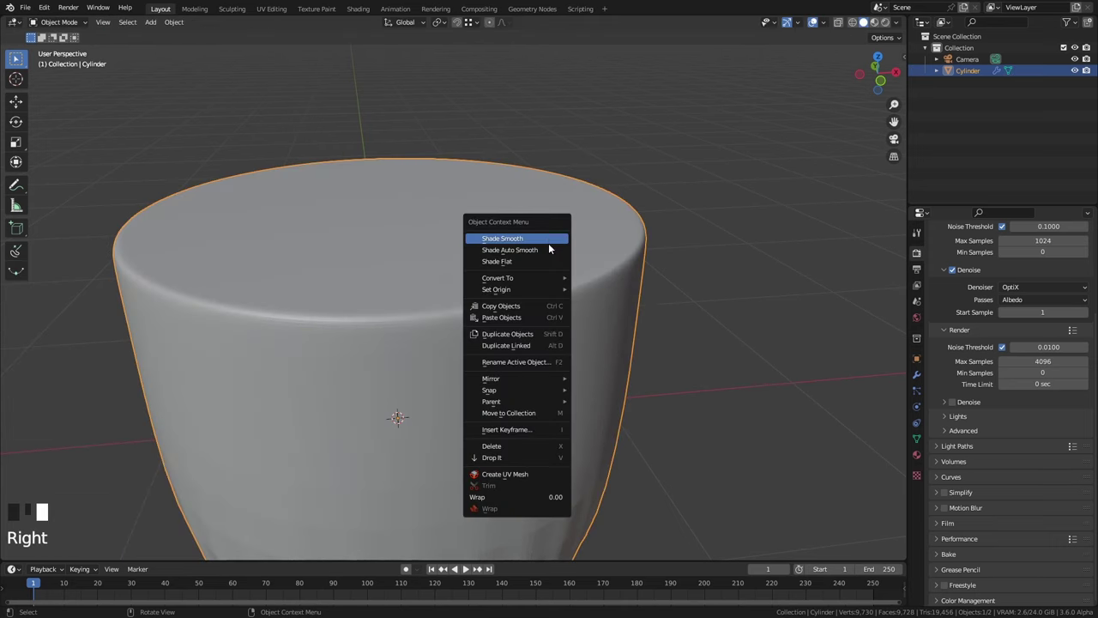
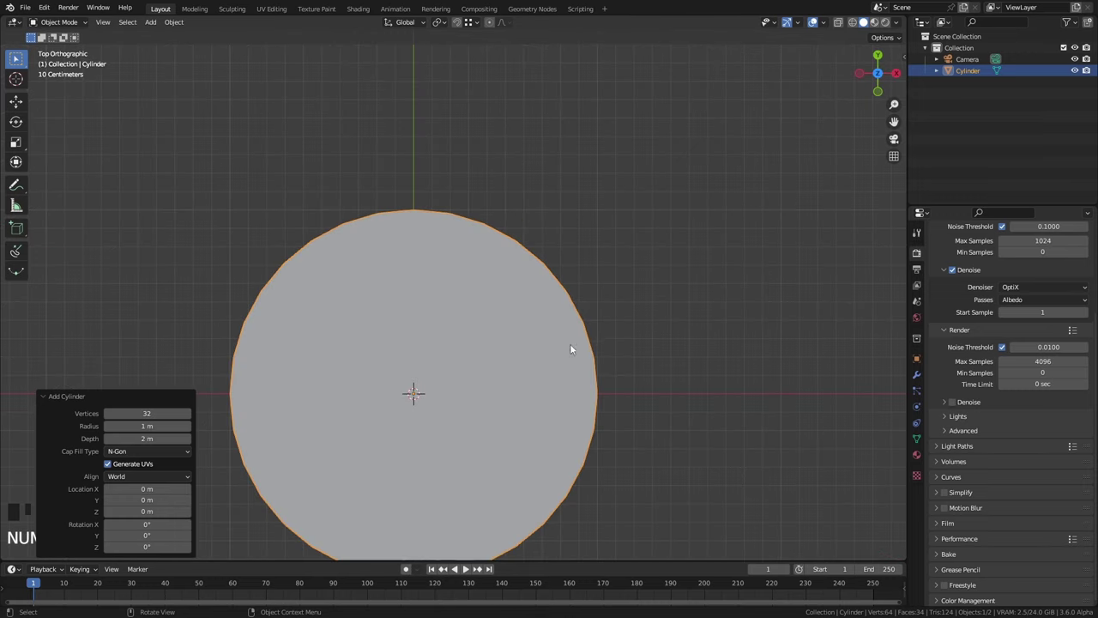
# Connect opposite vertices across the new cylinder's cap to start the slot cut.
pyautogui.moveTo(554, 347); pyautogui.dragTo(556, 322)
pyautogui.press('Tab')
pyautogui.scroll(-3)
pyautogui.press('1')
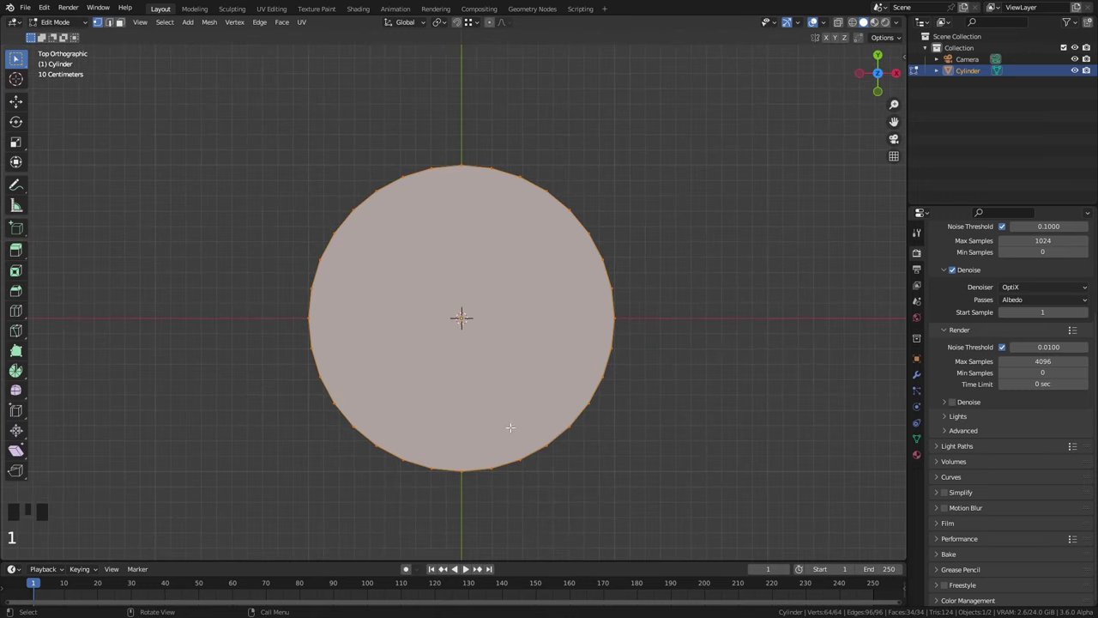
pyautogui.click(477, 501)
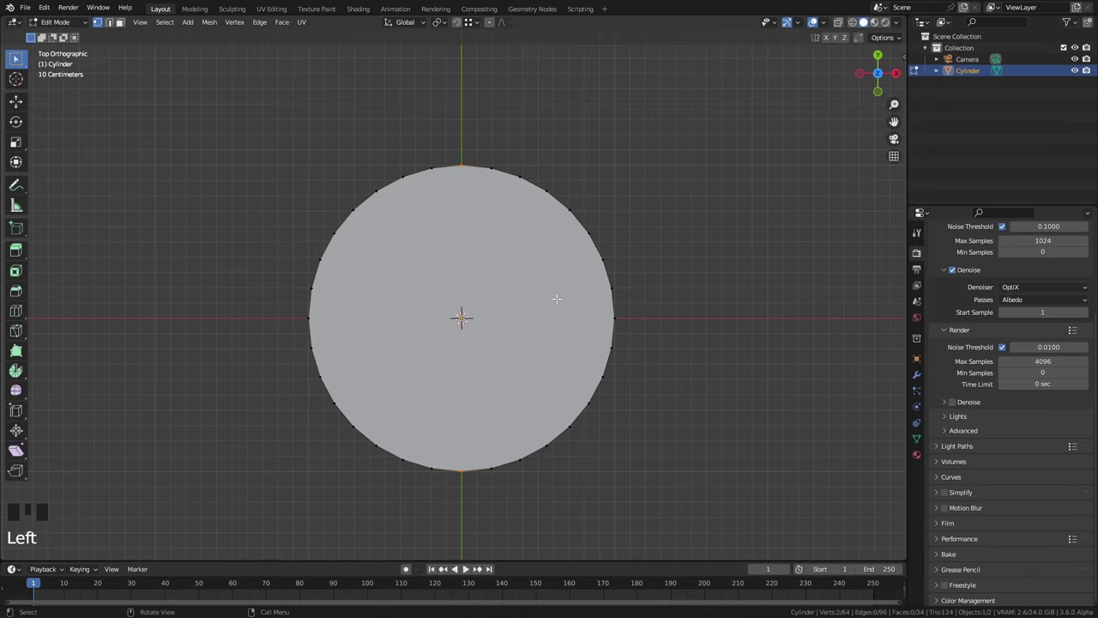
pyautogui.press('j')
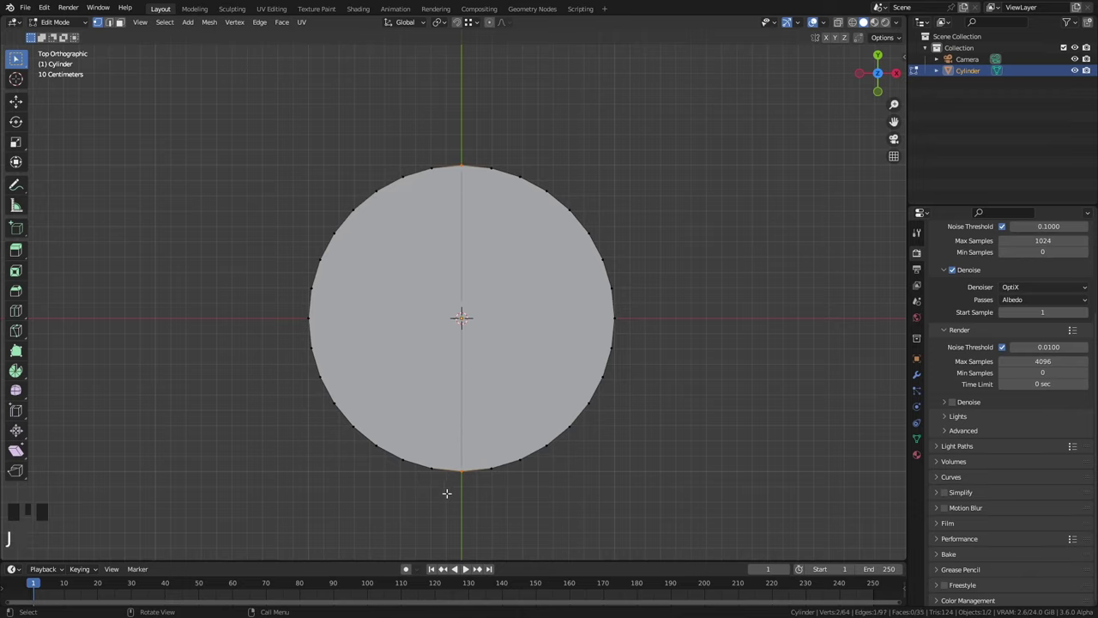
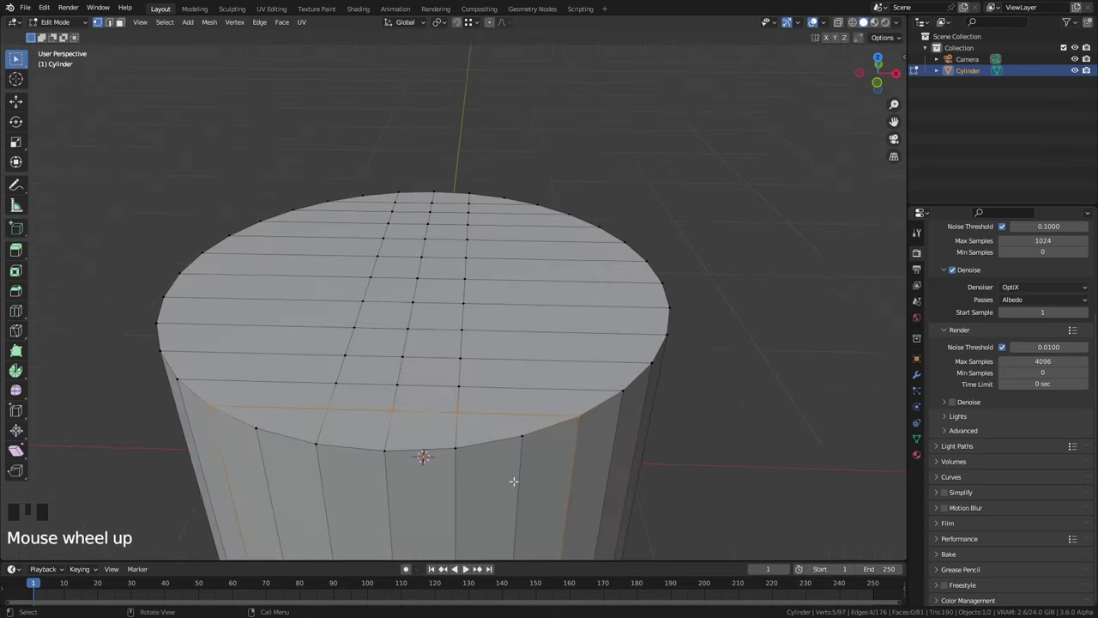
# Add cuts across the cap, a loop below it, and select the strip of slot faces.
pyautogui.press('2')
pyautogui.click(516, 411)
pyautogui.moveTo(551, 427); pyautogui.dragTo(537, 430)
pyautogui.click(504, 441)
pyautogui.click(457, 429)
pyautogui.scroll(-3)
pyautogui.moveTo(492, 418); pyautogui.dragTo(569, 410)
pyautogui.press('ctrl+r')
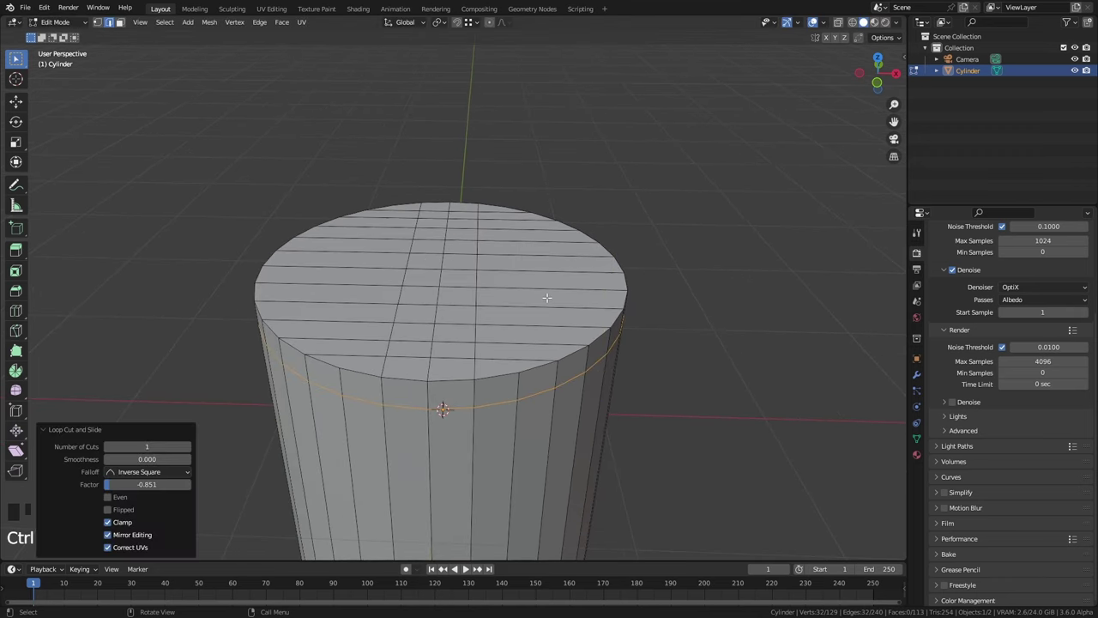
pyautogui.press('3')
pyautogui.click(509, 300)
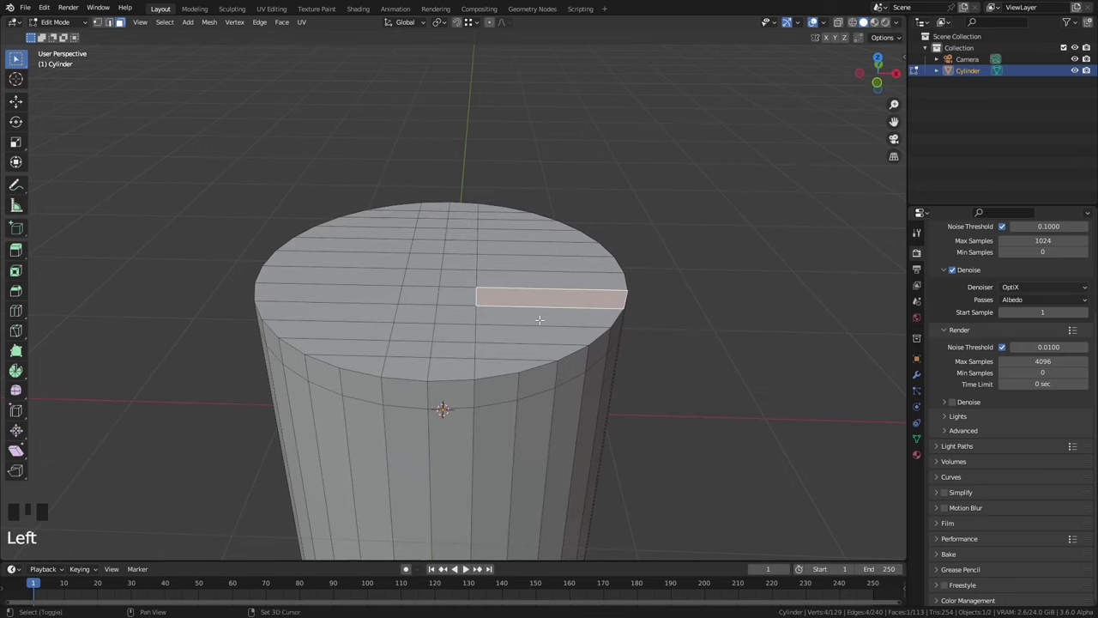
pyautogui.press('shift+g')
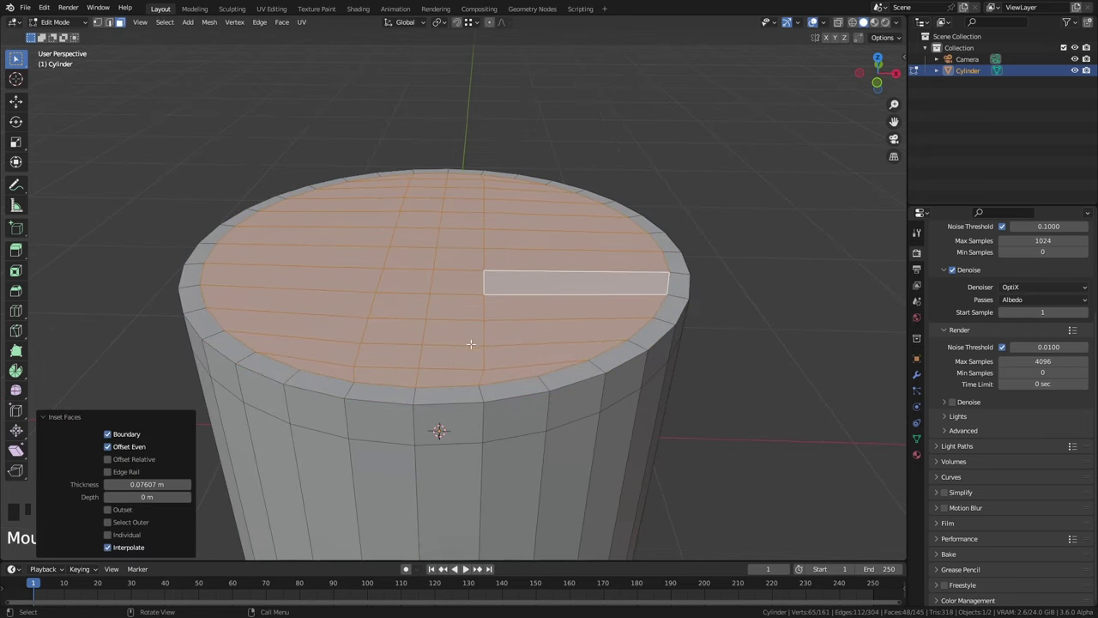
# Inset the slot faces and extrude them down into a groove, then smooth with subdivision.
pyautogui.press('Tab')
pyautogui.press('Tab')
pyautogui.press('Tab')
pyautogui.moveTo(553, 386); pyautogui.dragTo(586, 378)
pyautogui.moveTo(586, 379); pyautogui.dragTo(630, 349)
pyautogui.moveTo(630, 348); pyautogui.dragTo(557, 358)
pyautogui.press('Tab')
# Slide the supporting edge loops toward the slot edges to tighten the recess.
pyautogui.press('3')
pyautogui.click(336, 356)
pyautogui.click(334, 384)
pyautogui.click(538, 193)
pyautogui.click(504, 181)
pyautogui.click(299, 364)
pyautogui.press('e')
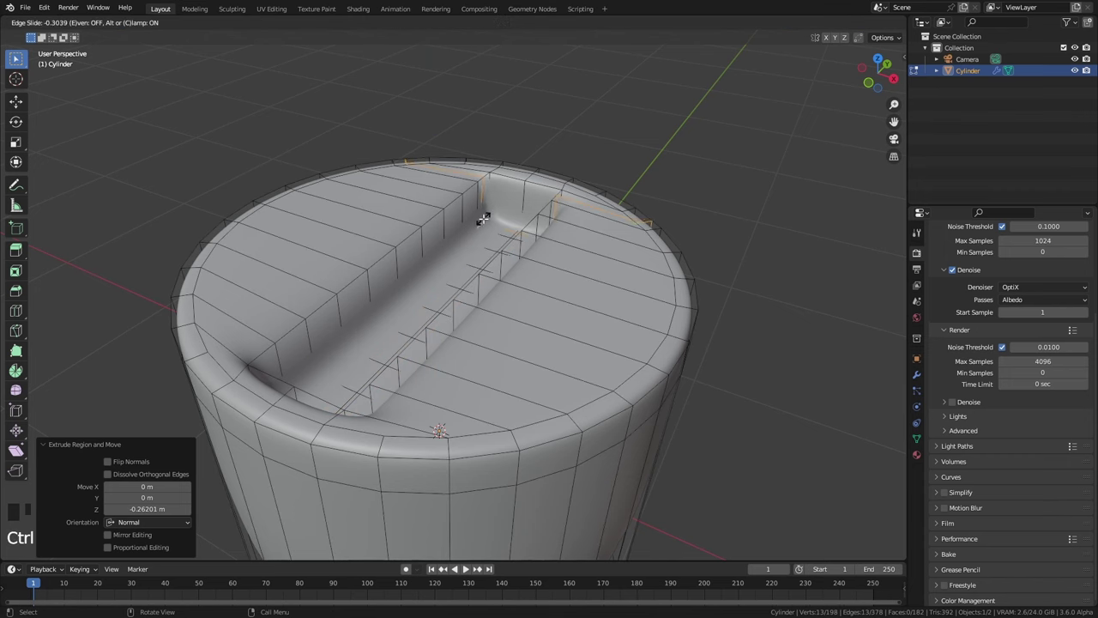
pyautogui.press('ctrl+z')
pyautogui.press('ctrl+r')
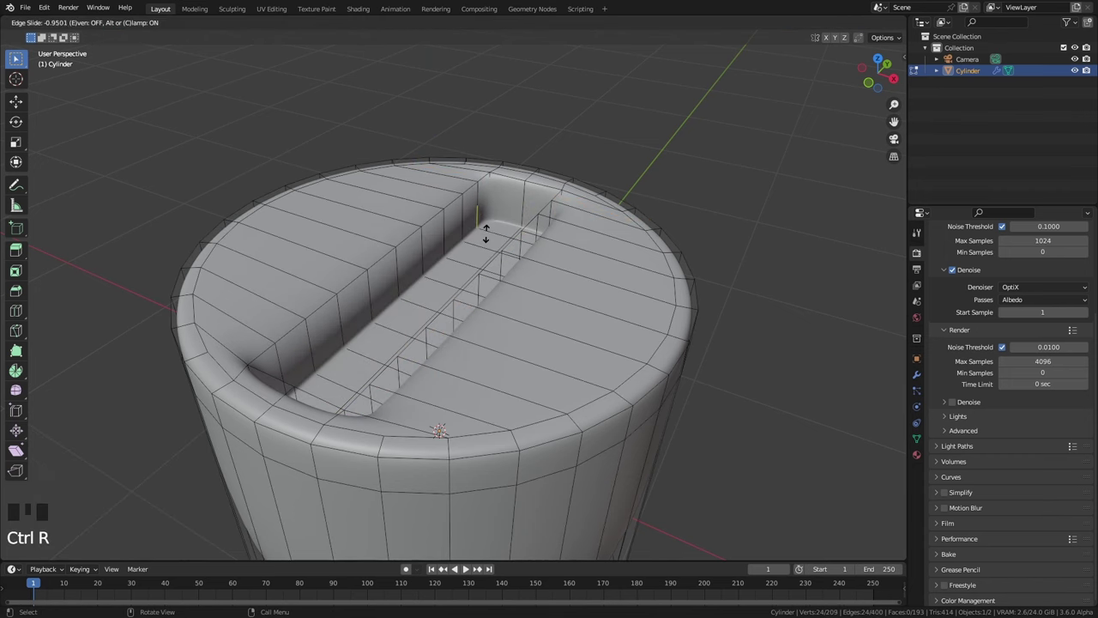
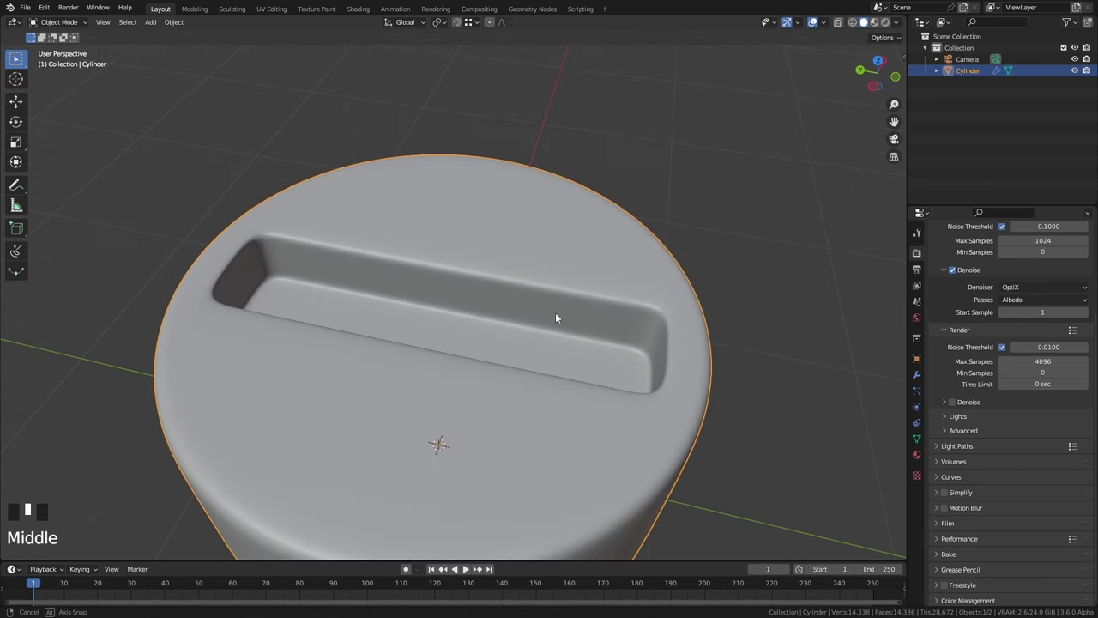
# View the grid plane from top and try face selections in the lower rows below centre.
pyautogui.scroll(-3)
pyautogui.middleClick(646, 376)
pyautogui.press('F8')
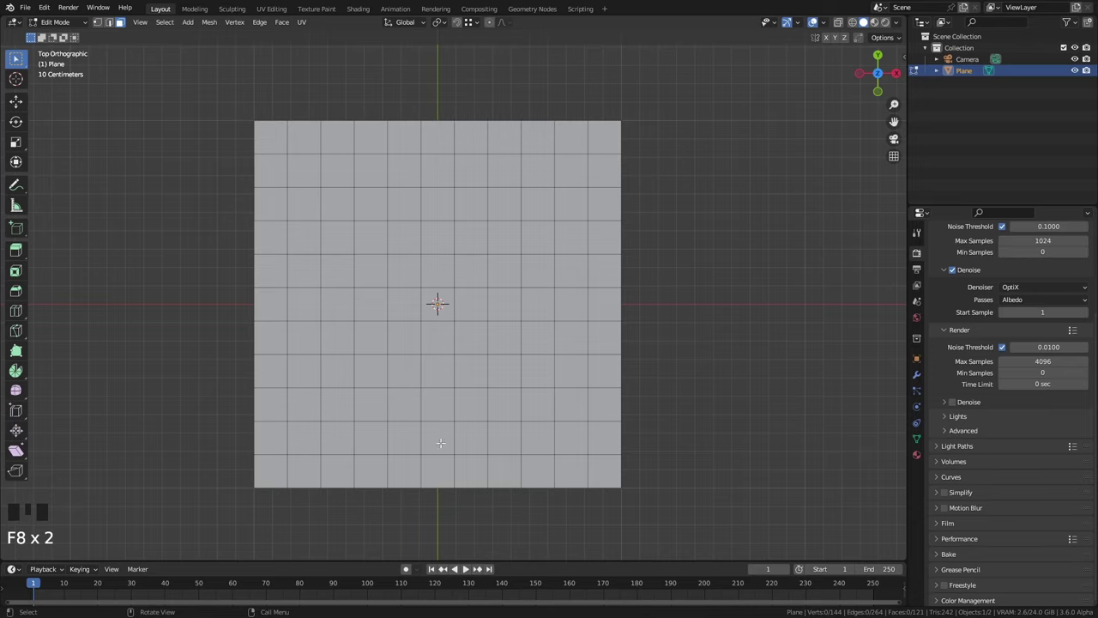
pyautogui.click(412, 387)
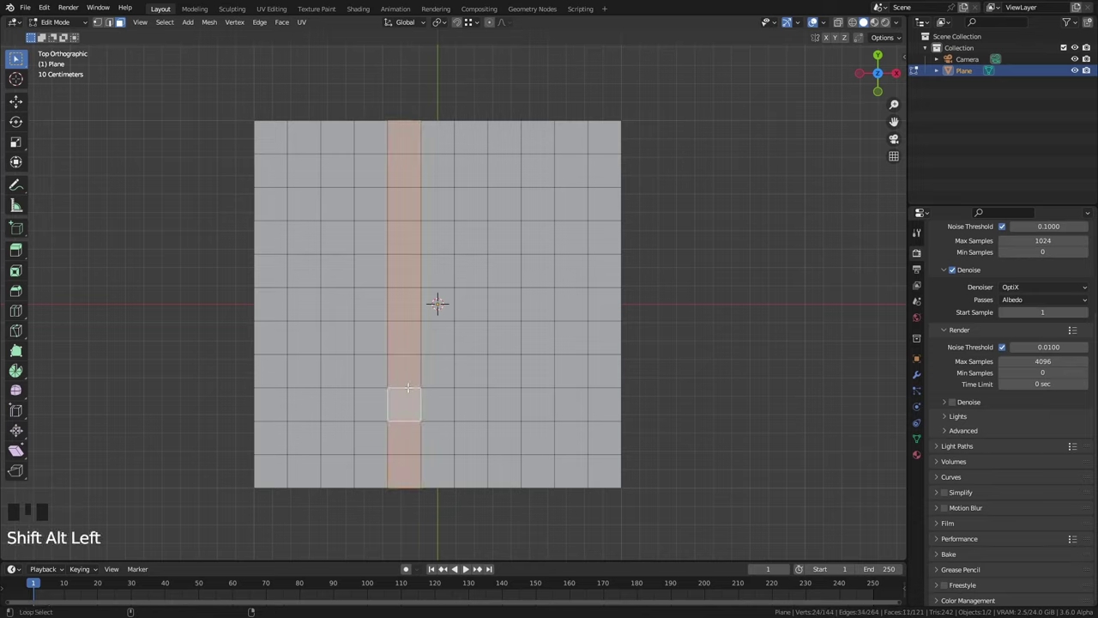
pyautogui.press('a')
pyautogui.click(424, 409)
pyautogui.press('a')
pyautogui.click(413, 464)
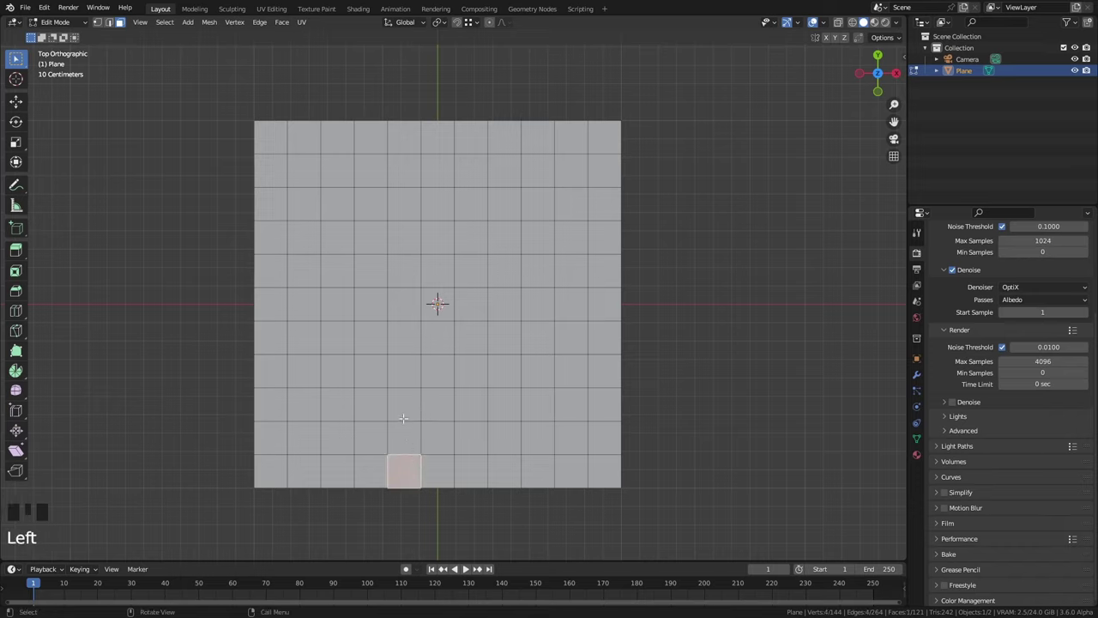
pyautogui.click(407, 412)
pyautogui.click(290, 404)
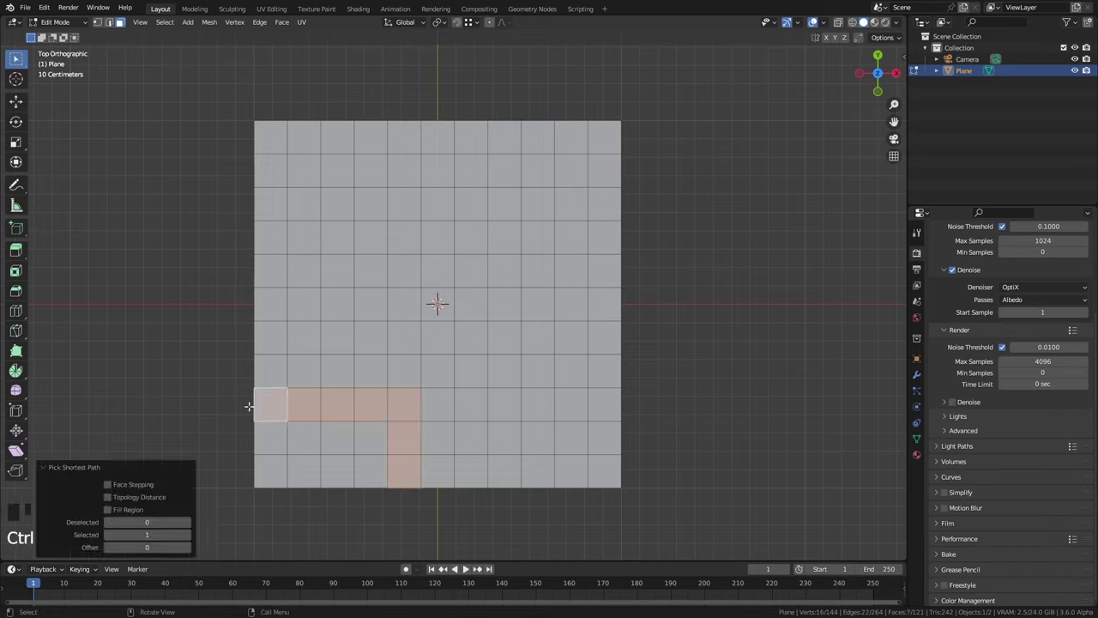
pyautogui.press('a')
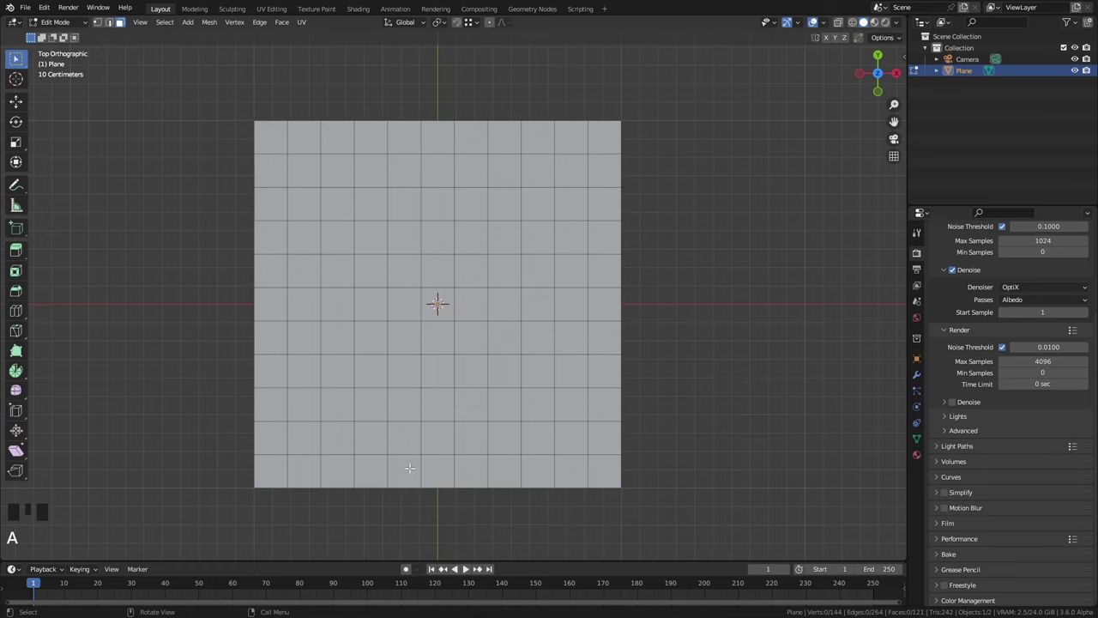
# Select edges of a lower face and merge them into a single star-shaped pole.
pyautogui.press('2')
pyautogui.click(429, 405)
pyautogui.click(418, 391)
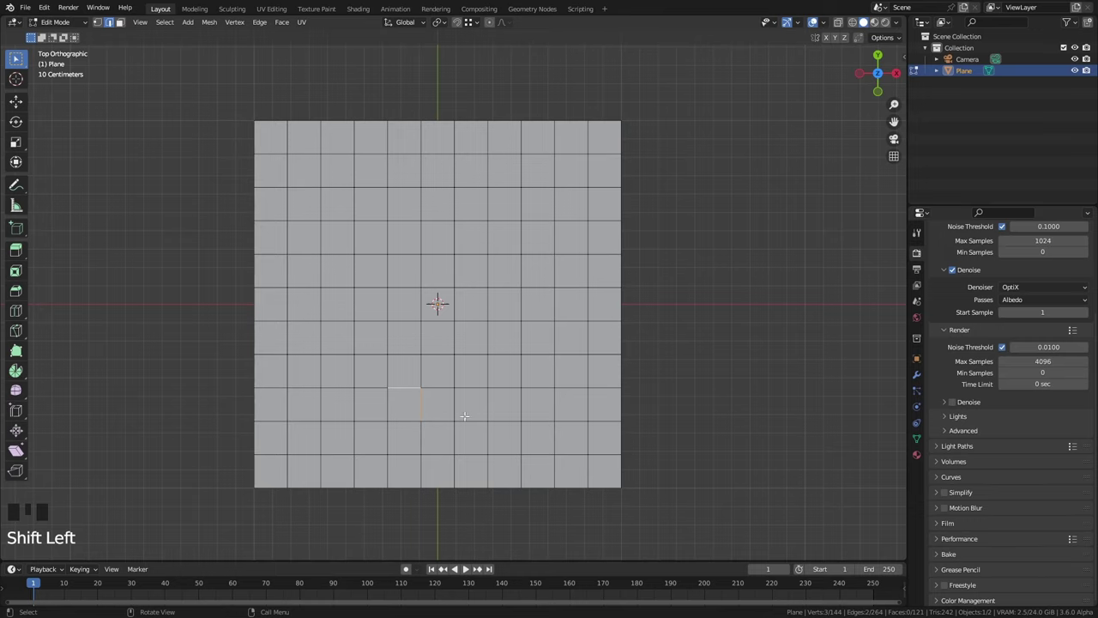
pyautogui.press('m')
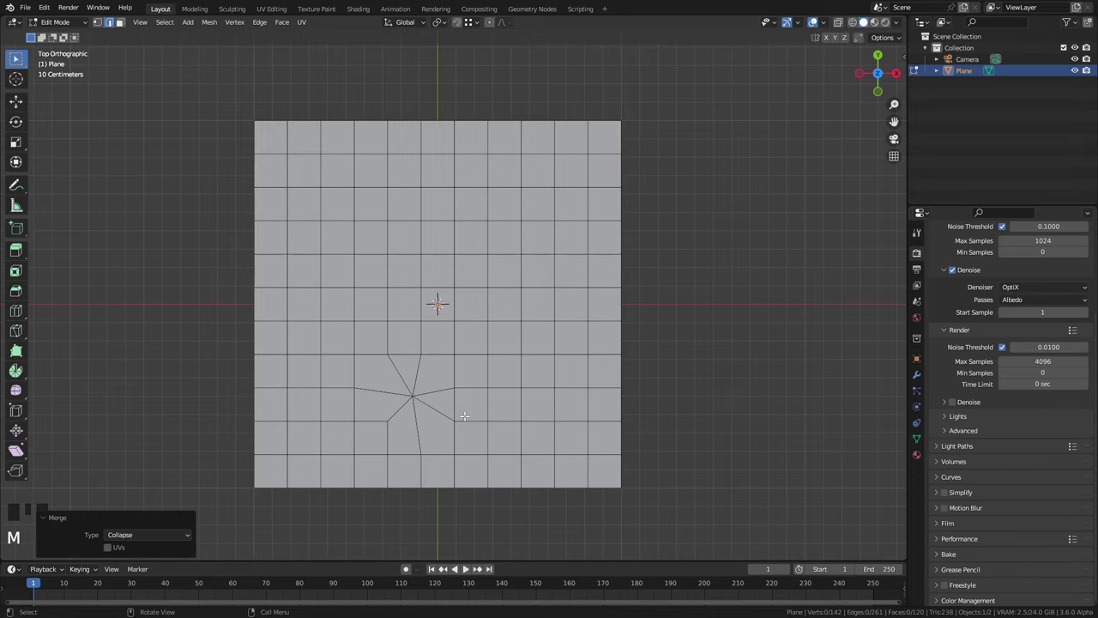
# Inspect the faces around the pole, then select the pole vertex in vertex mode.
pyautogui.press('2')
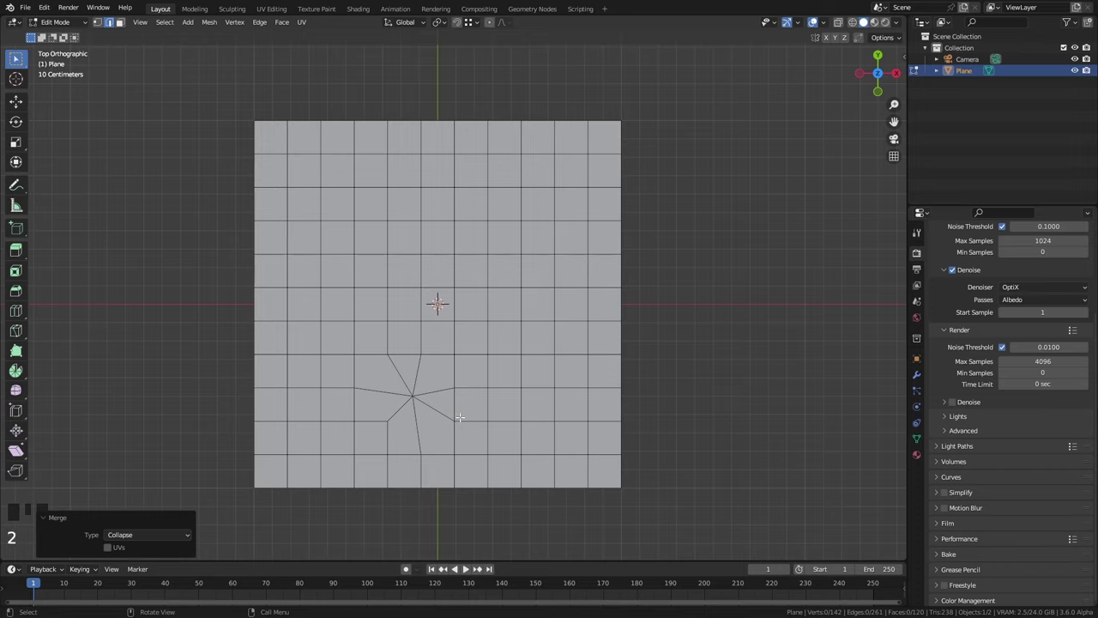
pyautogui.press('3')
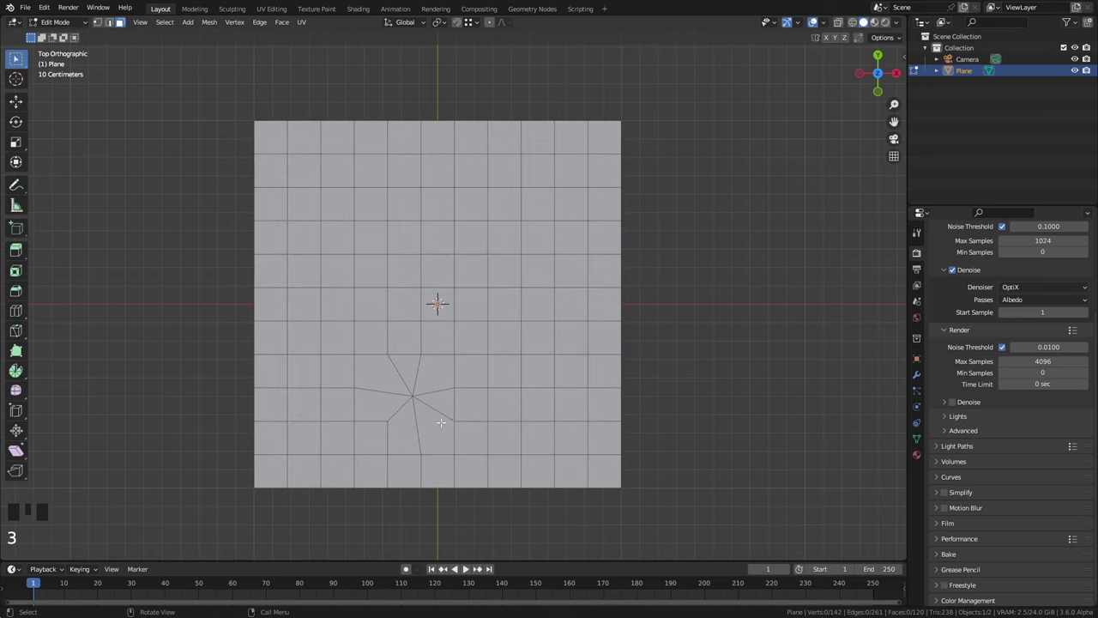
pyautogui.click(389, 441)
pyautogui.press('a')
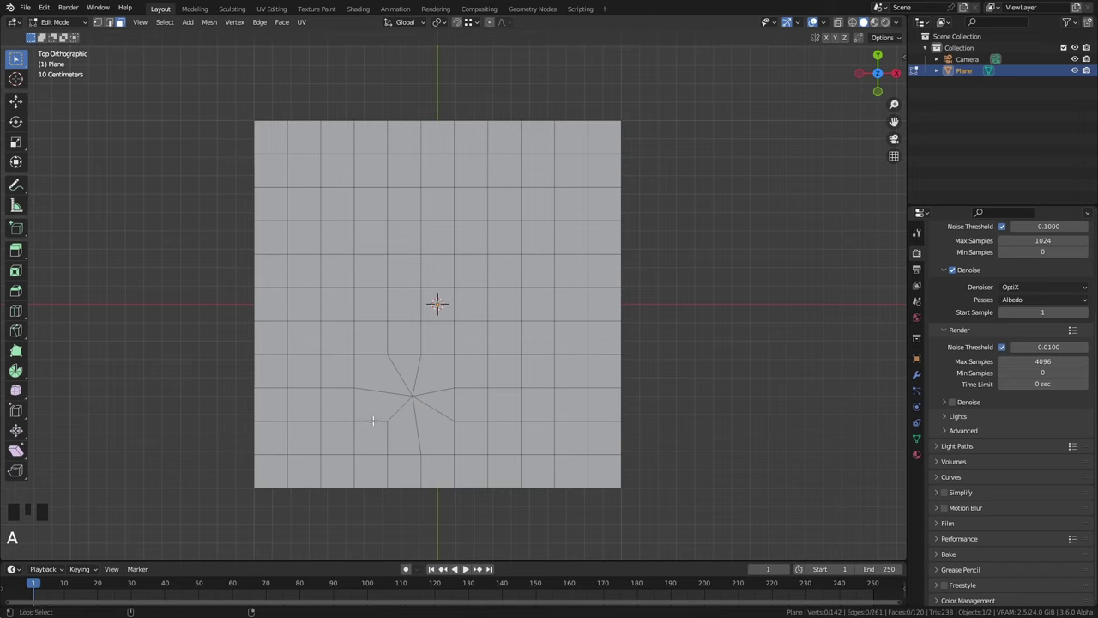
pyautogui.click(376, 419)
pyautogui.press('a')
pyautogui.click(401, 412)
pyautogui.press('a')
pyautogui.press('1')
pyautogui.click(417, 402)
# Move the pole vertex sideways along X to offset it in the grid.
pyautogui.scroll(3)
pyautogui.press('g')
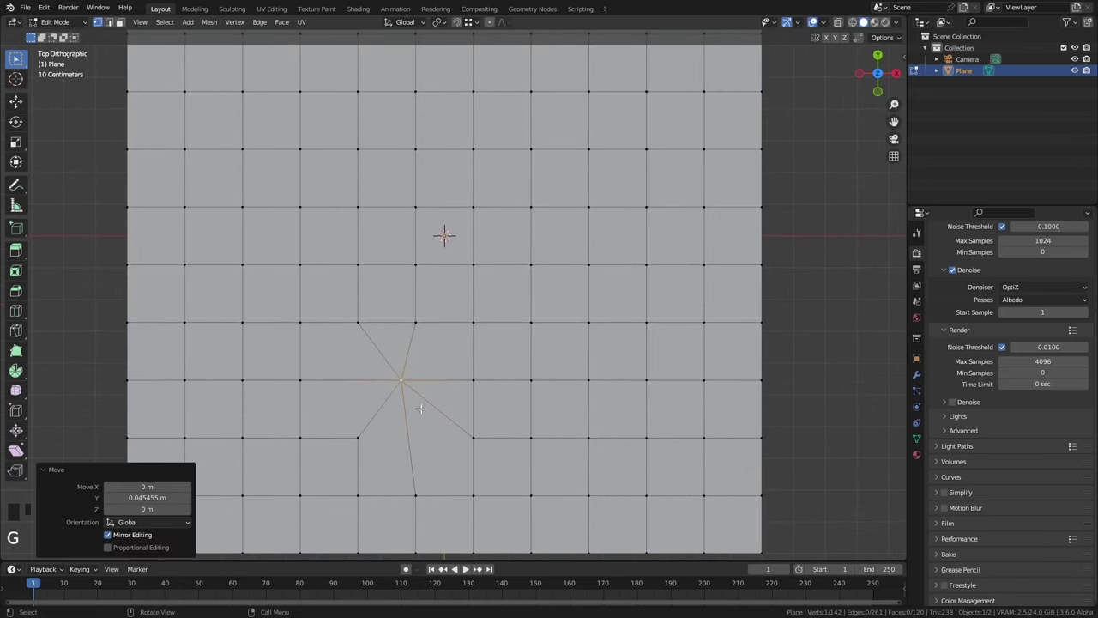
pyautogui.press('g')
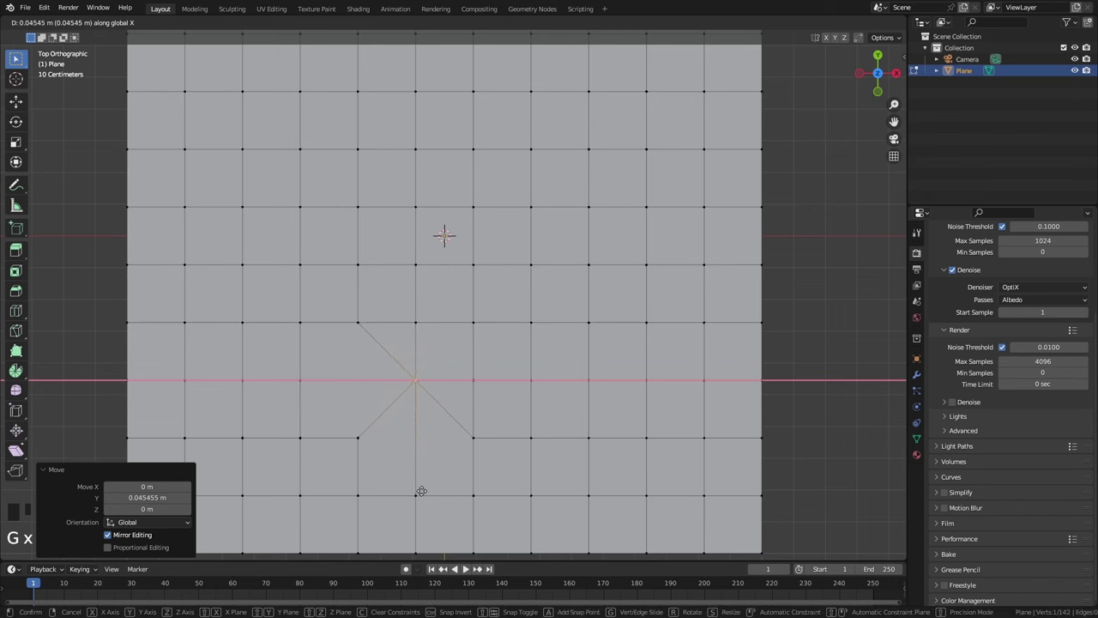
pyautogui.press('a')
pyautogui.scroll(-3)
# Dissolve the pole's extra edges so a single diagonal edge flow remains.
pyautogui.press('2')
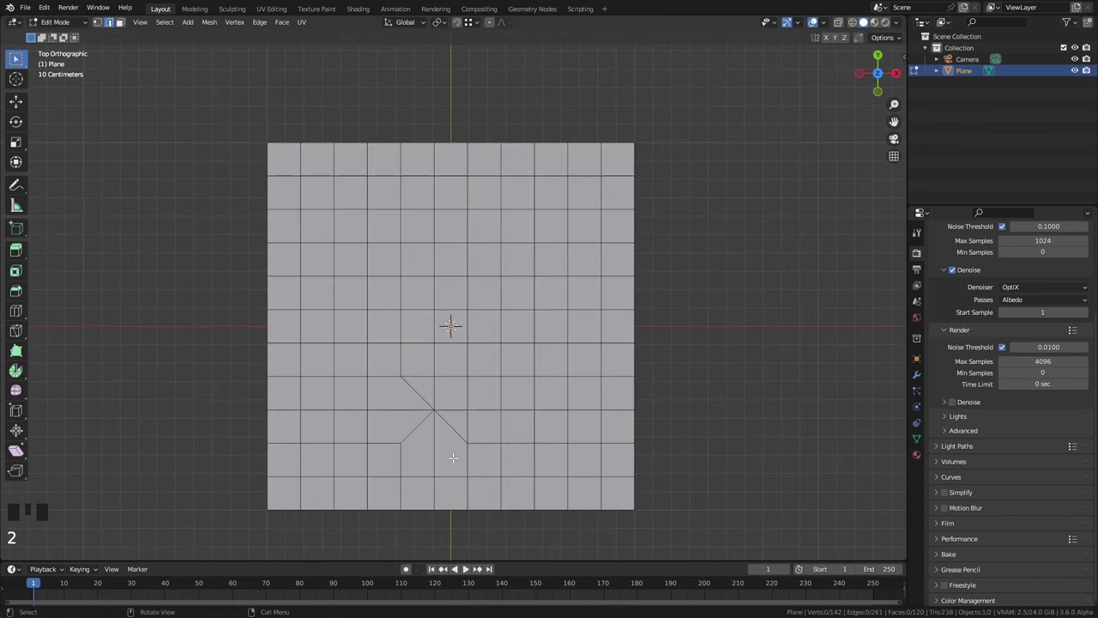
pyautogui.scroll(3)
pyautogui.press('2')
pyautogui.click(461, 415)
pyautogui.click(405, 358)
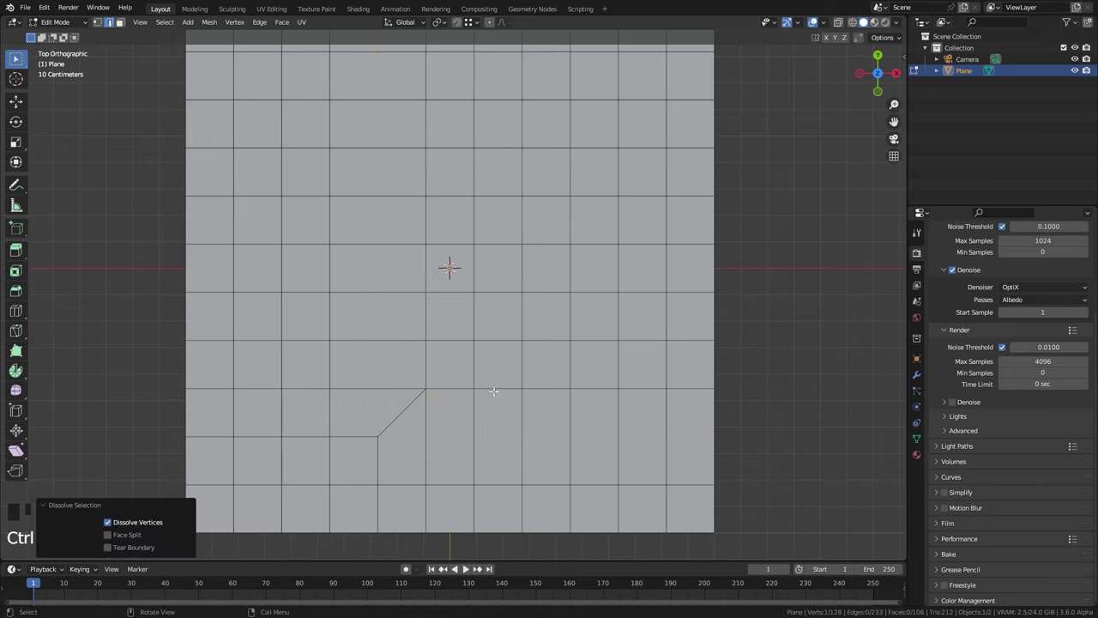
pyautogui.press('2')
pyautogui.click(411, 450)
pyautogui.press('a')
# Check the faces around the rerouted diagonal and return to Object Mode.
pyautogui.press('3')
pyautogui.click(412, 450)
pyautogui.press('a')
pyautogui.click(397, 426)
pyautogui.press('a')
pyautogui.click(418, 425)
pyautogui.press('a')
pyautogui.press('Tab')
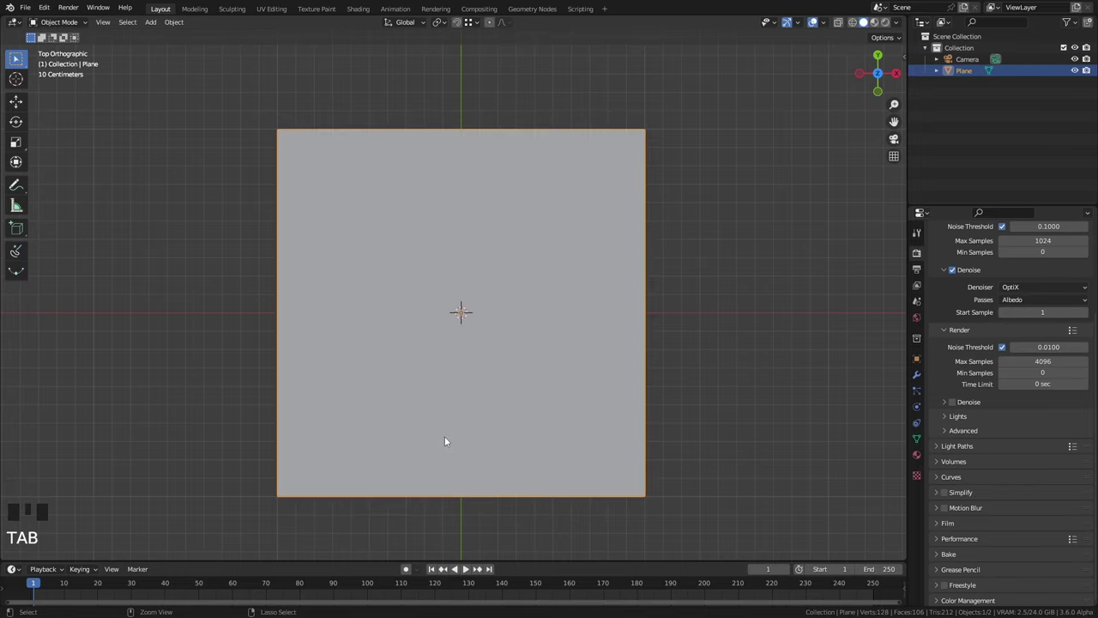
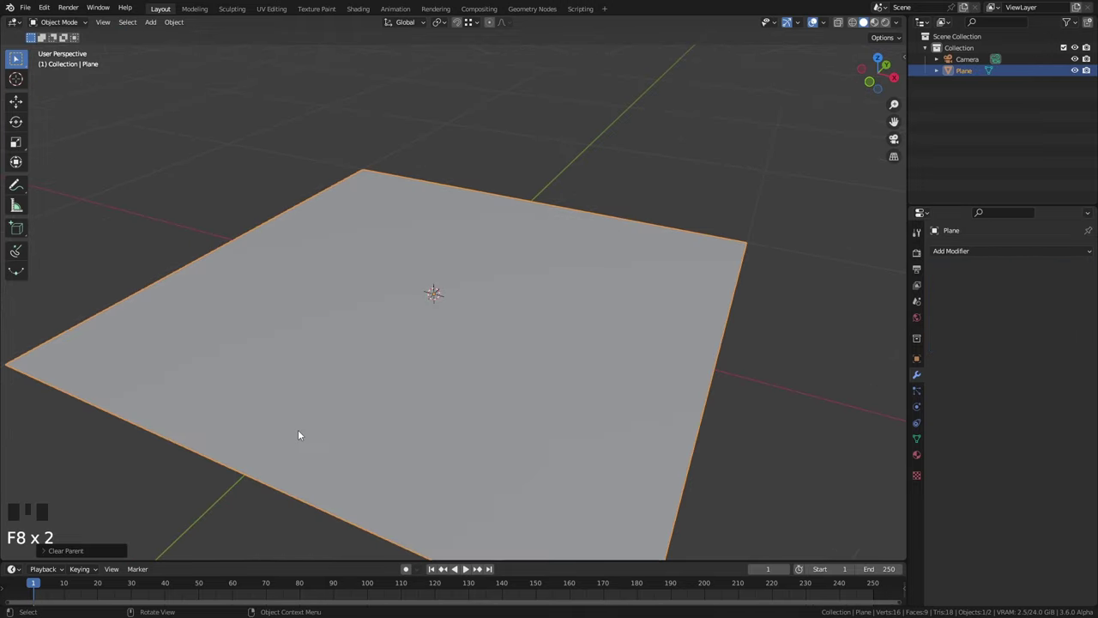
# Extrude the plane's centre face upward by 12 units into a raised block.
pyautogui.press('Tab')
pyautogui.press('3')
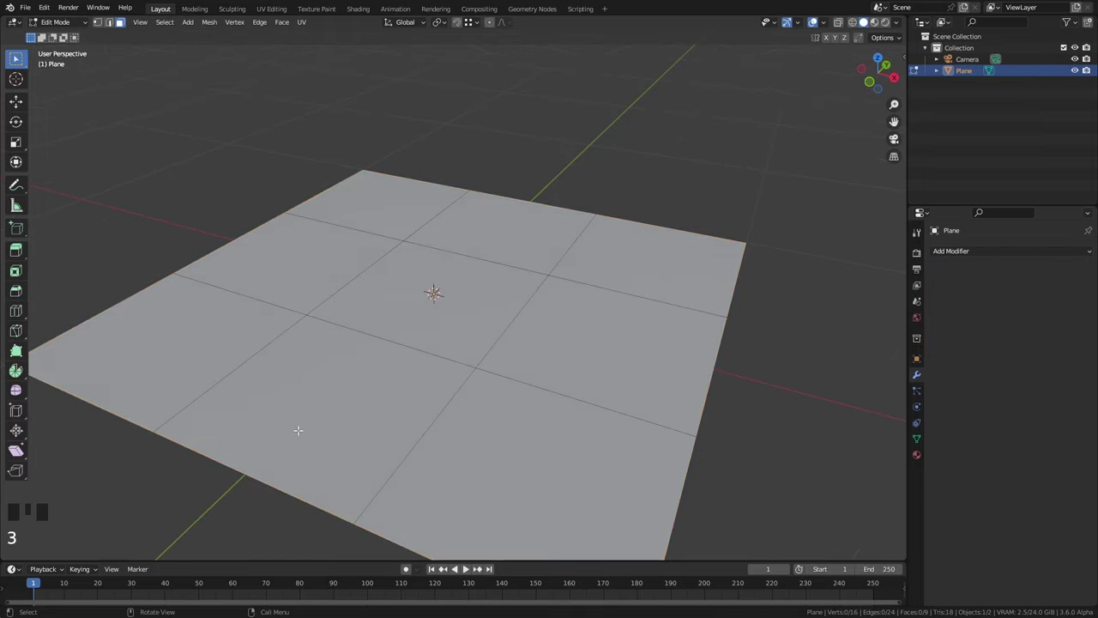
pyautogui.moveTo(429, 406); pyautogui.dragTo(440, 300)
pyautogui.click(441, 300)
pyautogui.press('e')
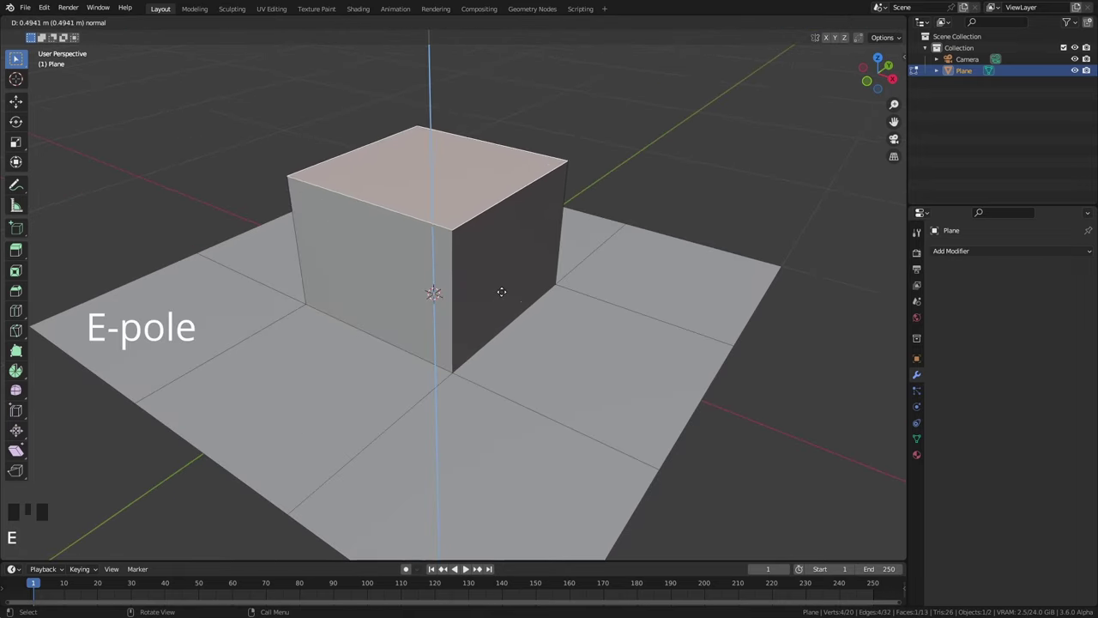
pyautogui.press('1')
pyautogui.press('2')
# Select the faces ringing the block to show the E-pole formed around it.
pyautogui.click(489, 381)
pyautogui.click(442, 392)
pyautogui.click(427, 359)
pyautogui.click(478, 360)
pyautogui.click(447, 353)
pyautogui.press('a')
pyautogui.click(468, 225)
# Select the block's corner vertex to show the N-pole, then return to Object Mode.
pyautogui.moveTo(429, 220); pyautogui.dragTo(429, 222)
pyautogui.click(457, 249)
pyautogui.scroll(3)
pyautogui.moveTo(456, 252); pyautogui.dragTo(441, 249)
pyautogui.press('a')
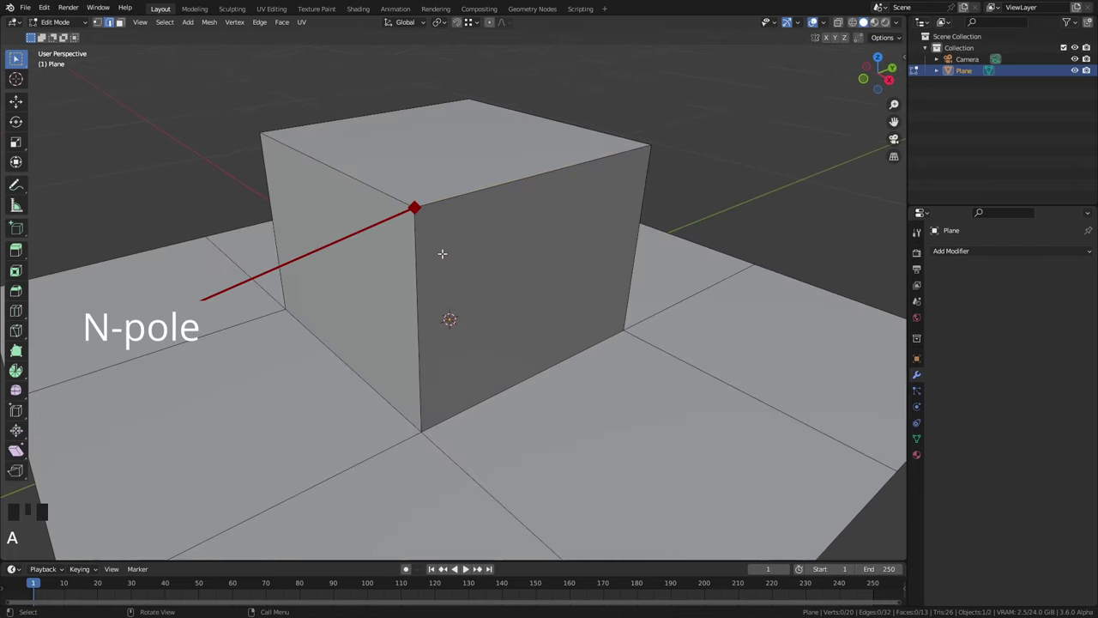
pyautogui.press('Tab')
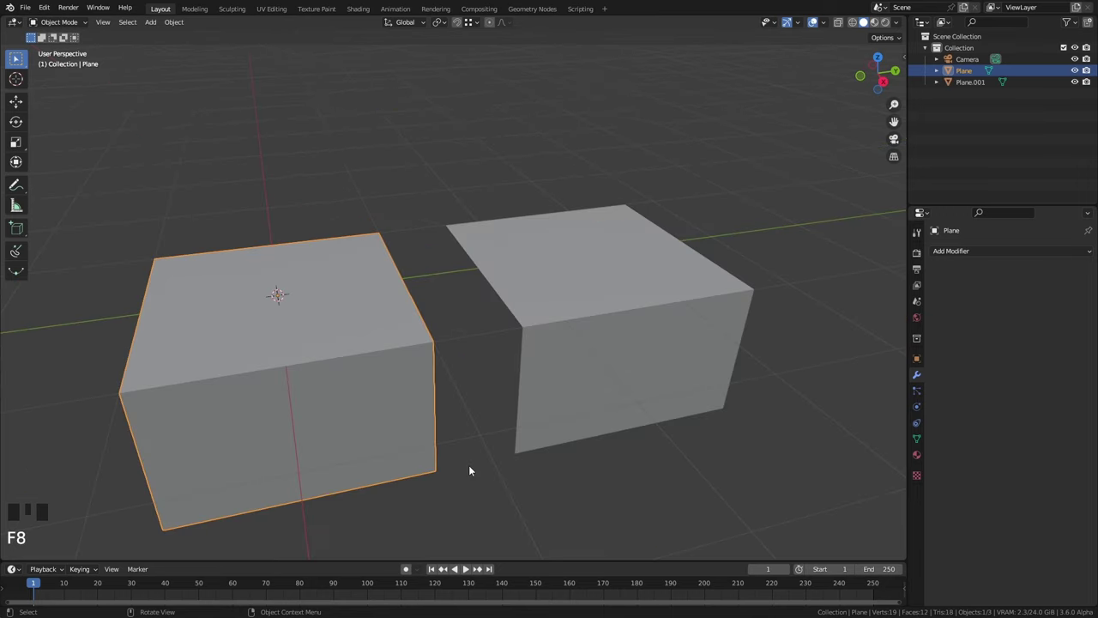
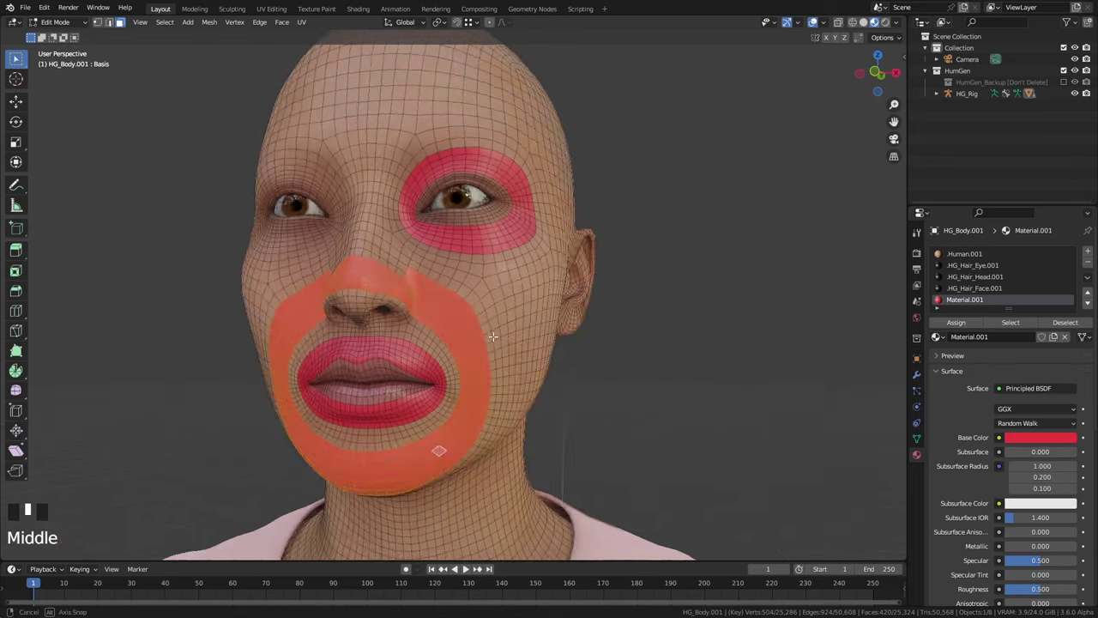
# Assign blue Material.002 to the pole faces on the head's cheek and forehead.
pyautogui.press('a')
pyautogui.moveTo(564, 328); pyautogui.dragTo(505, 314)
pyautogui.click(505, 314)
pyautogui.click(504, 312)
pyautogui.press('ctrl+KP_Add')
pyautogui.scroll(-3)
pyautogui.press('ctrl+KP_Subtract')
pyautogui.click(962, 330)
pyautogui.moveTo(483, 346); pyautogui.dragTo(582, 355)
pyautogui.press('a')
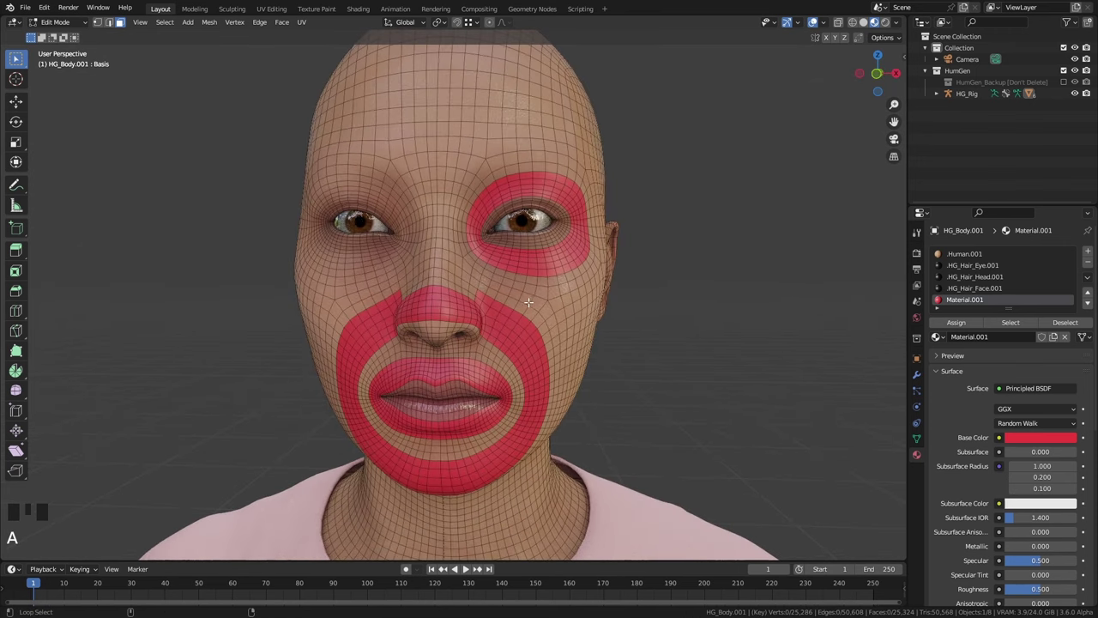
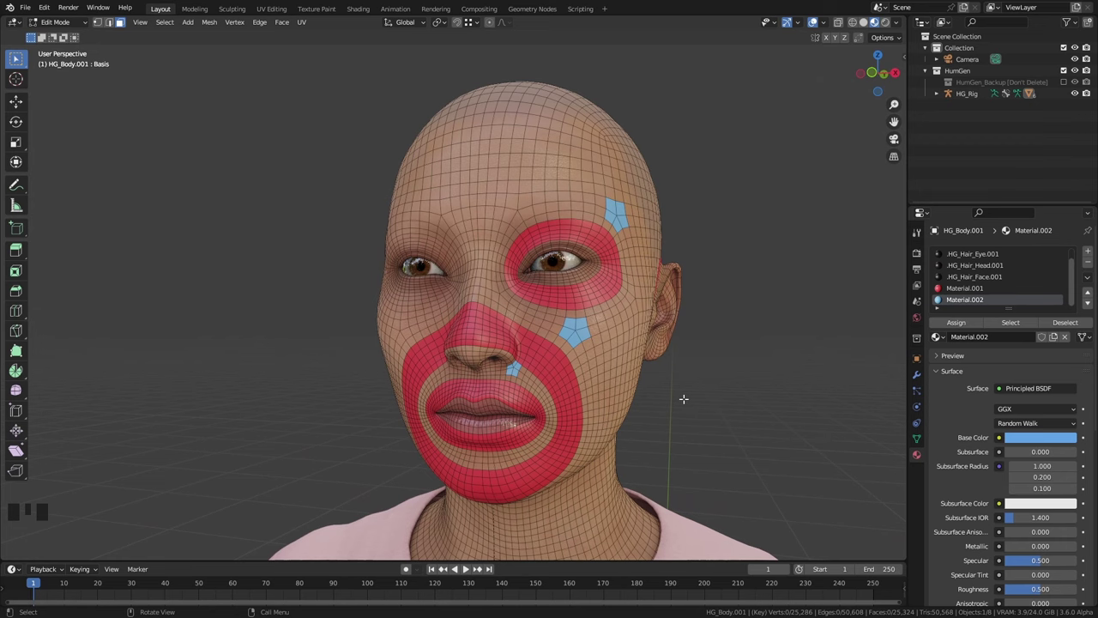
# Switch to the hand mesh in face mode and select the loop around a finger for green Material.003.
pyautogui.click(524, 212)
pyautogui.click(961, 326)
pyautogui.press('a')
pyautogui.press('F8')
pyautogui.press('Tab')
pyautogui.press('3')
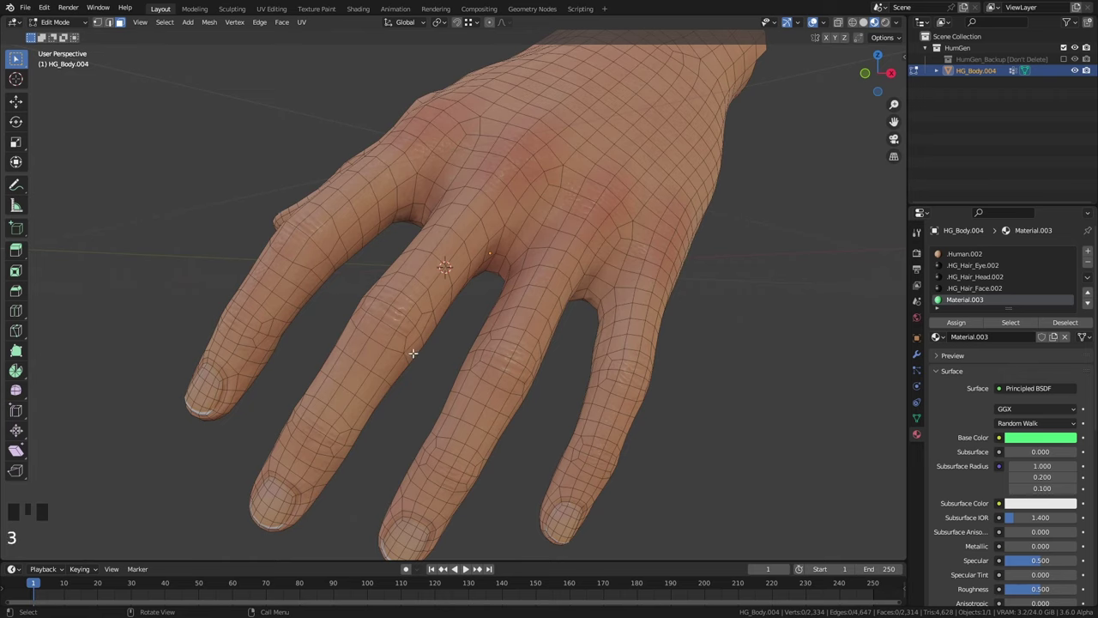
pyautogui.click(406, 343)
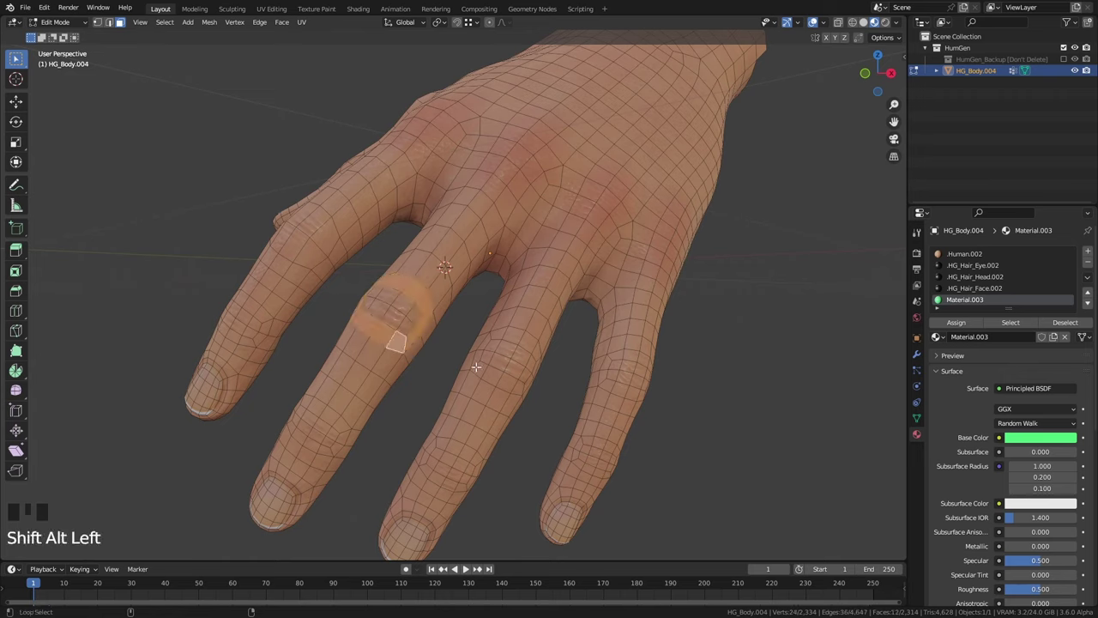